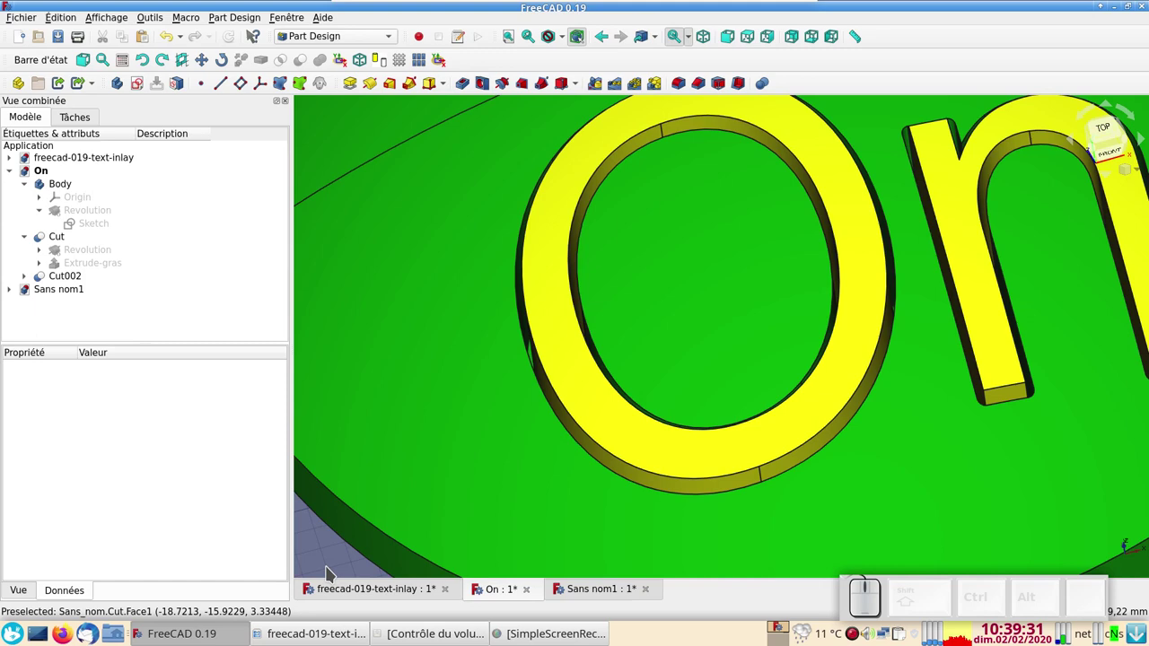
Toggle the finished inlay Cut's visibility and zoom to review the first model
left_click(584, 411)
key("space")
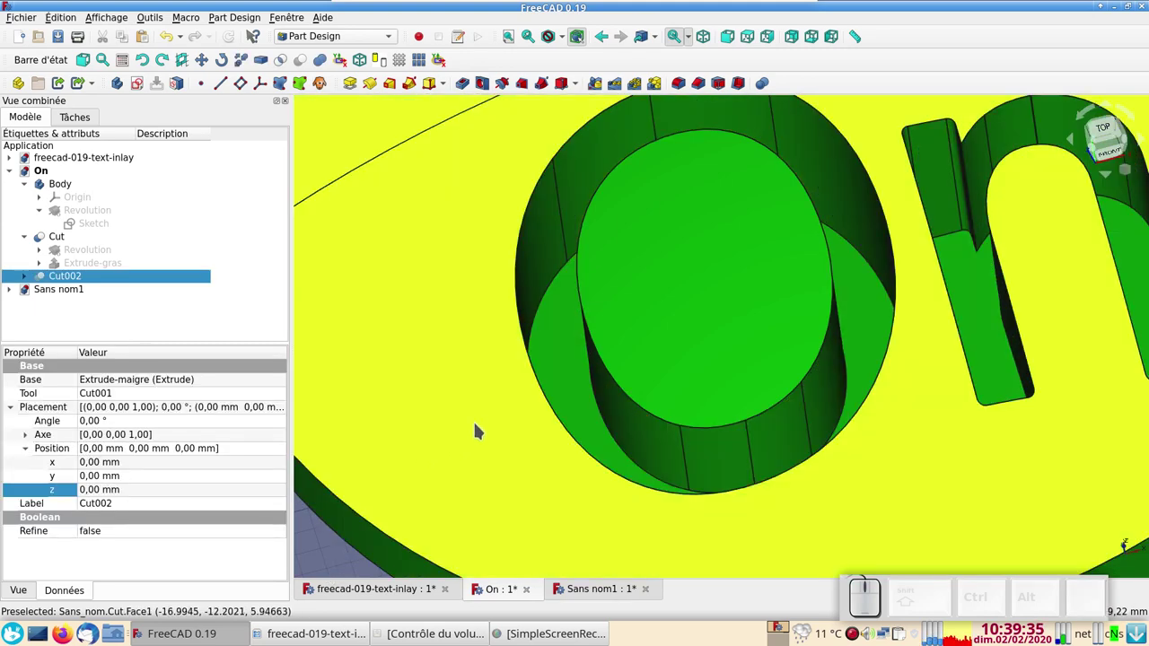
key("space")
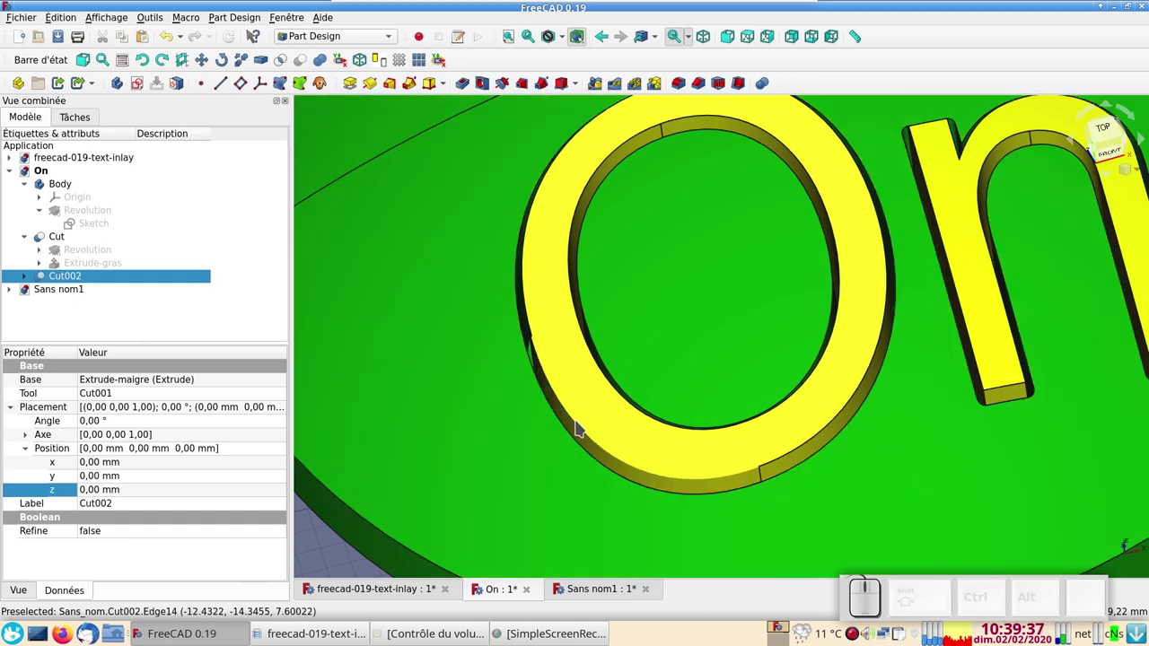
scroll("up", 3)
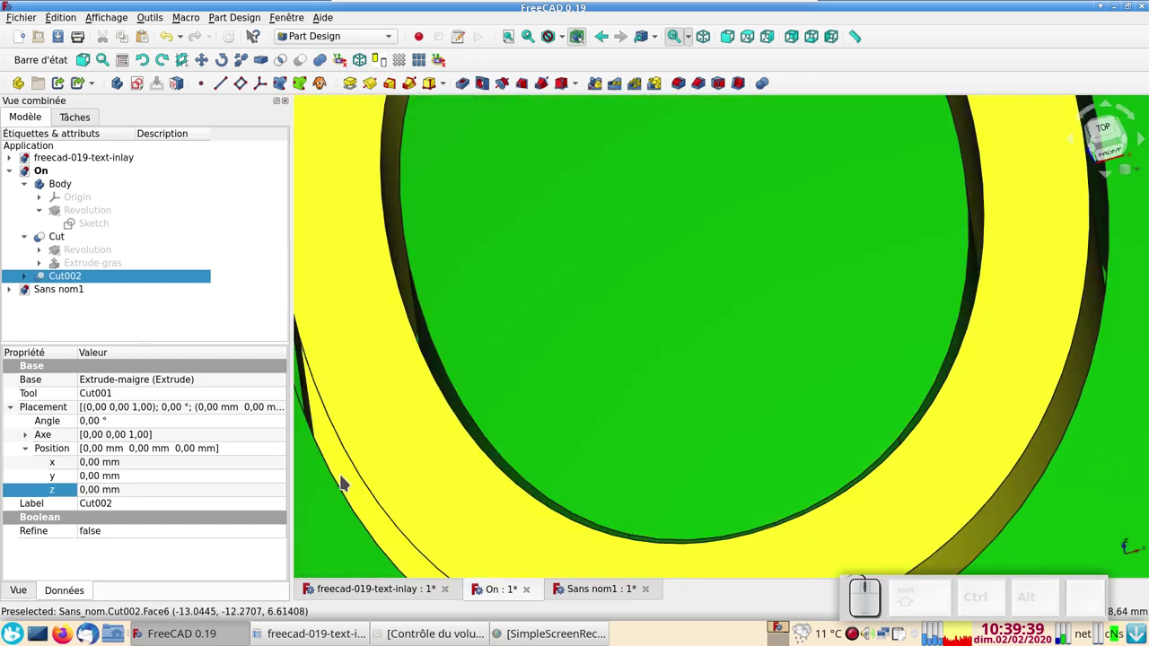
scroll("down", 3)
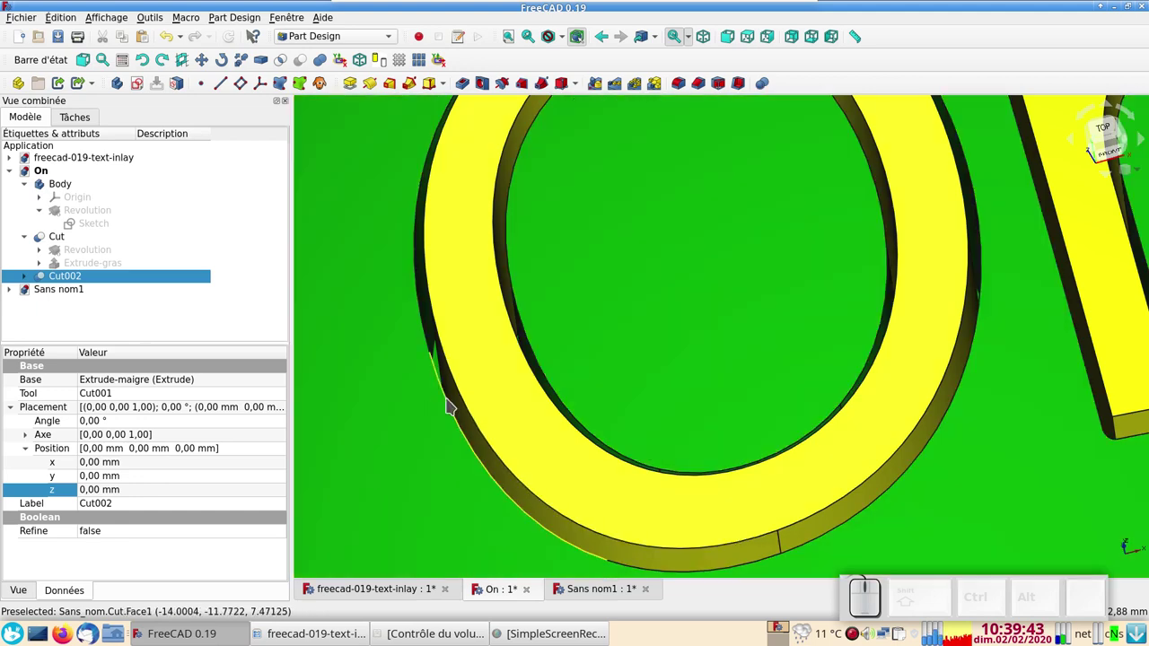
scroll("down", 3)
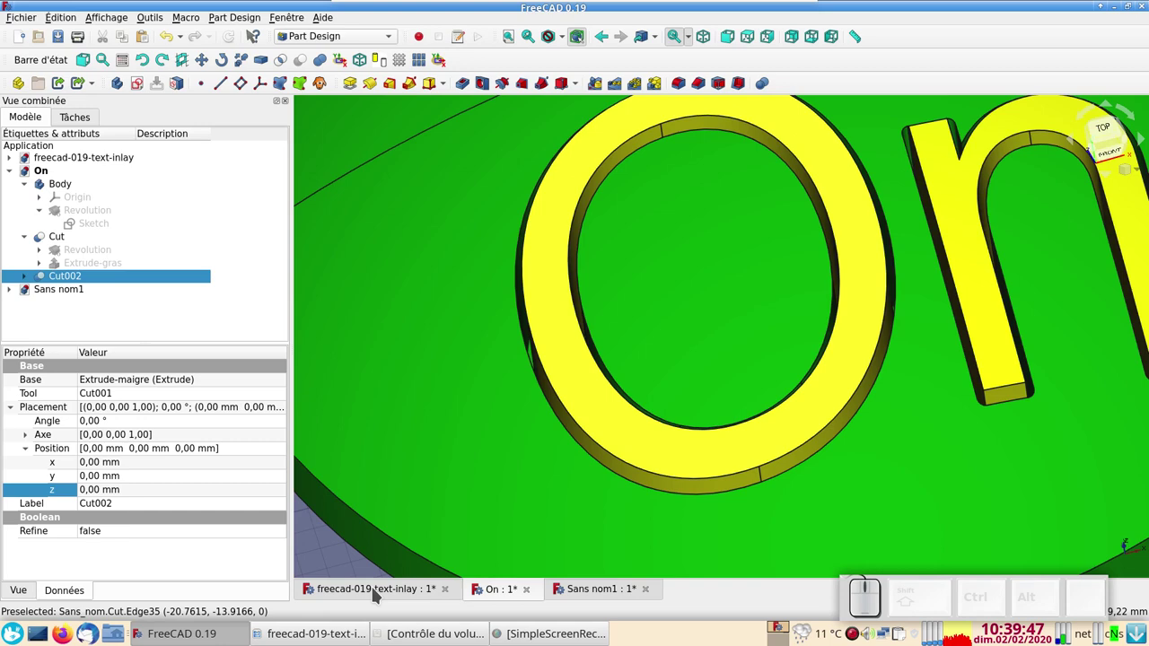
Review the freecad-019-text-inlay document from the side, orbiting and hiding the selected part
left_click(380, 592)
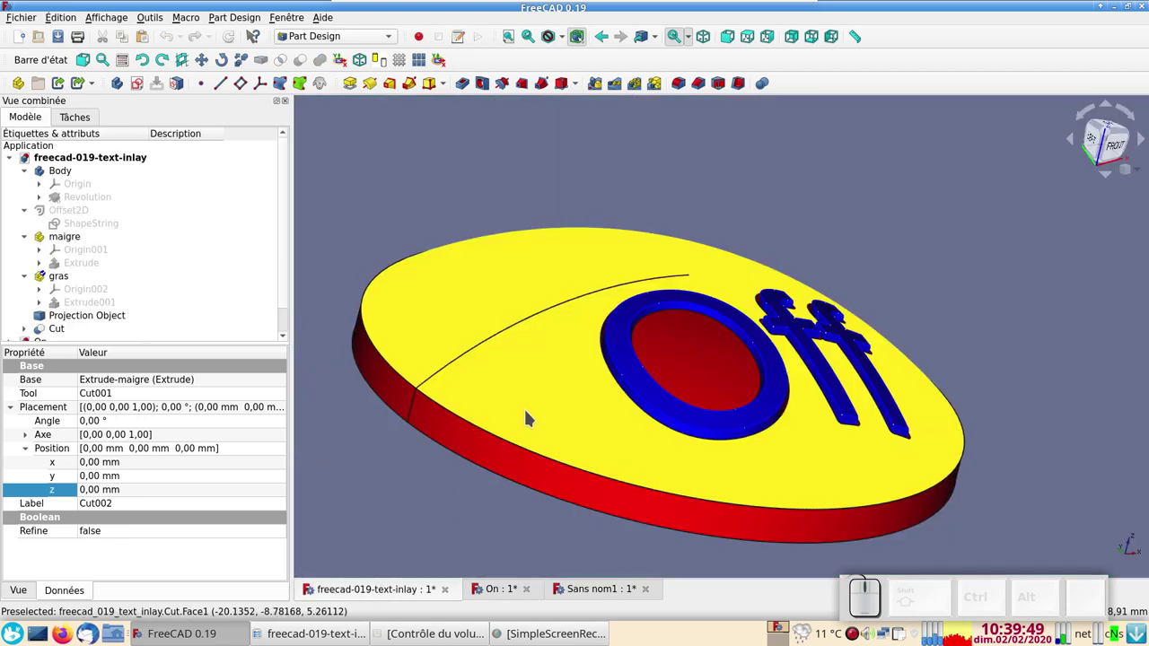
double_click(530, 414)
key("space")
left_click_drag(522, 441, 781, 300)
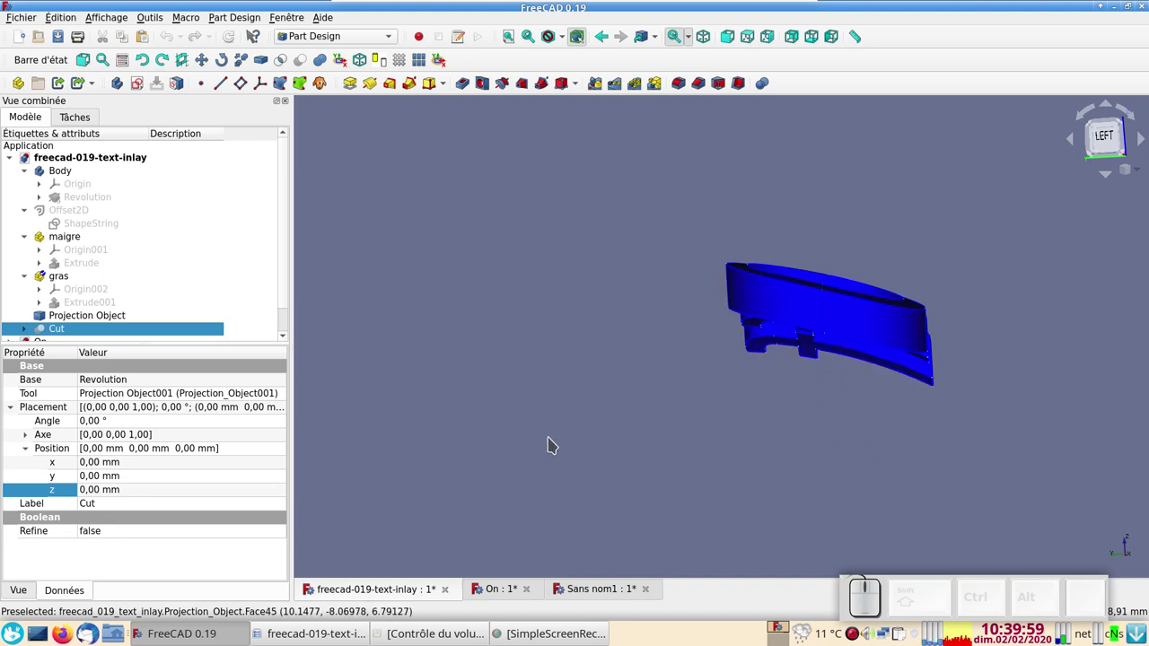
key("space")
left_click(488, 591)
scroll("down", 3)
left_click_drag(586, 453, 590, 375)
In the On document, hide the disc to inspect the Cut letter inserts alone, then show the whole model
left_click(591, 347)
key("space")
left_click(572, 380)
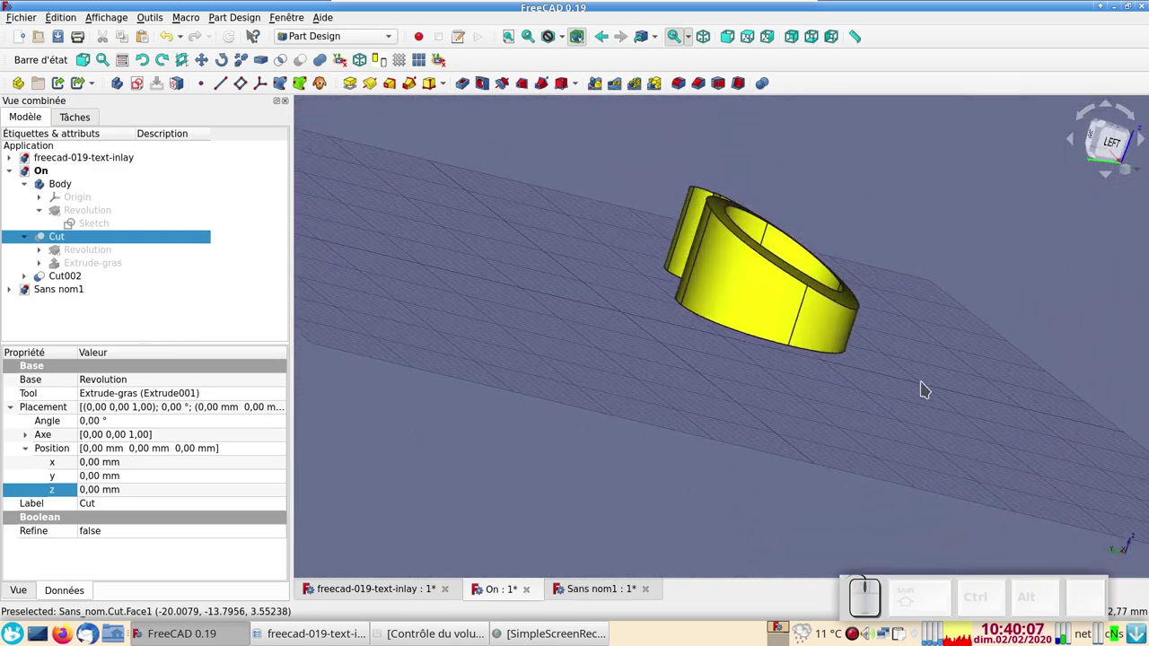
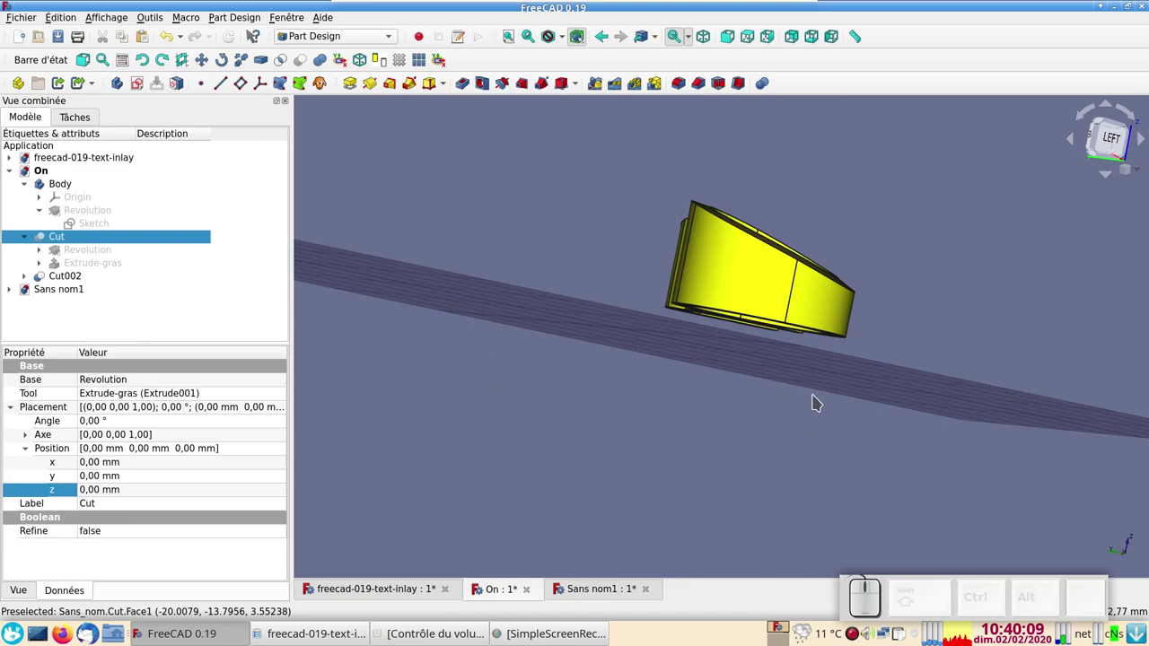
left_click(774, 413)
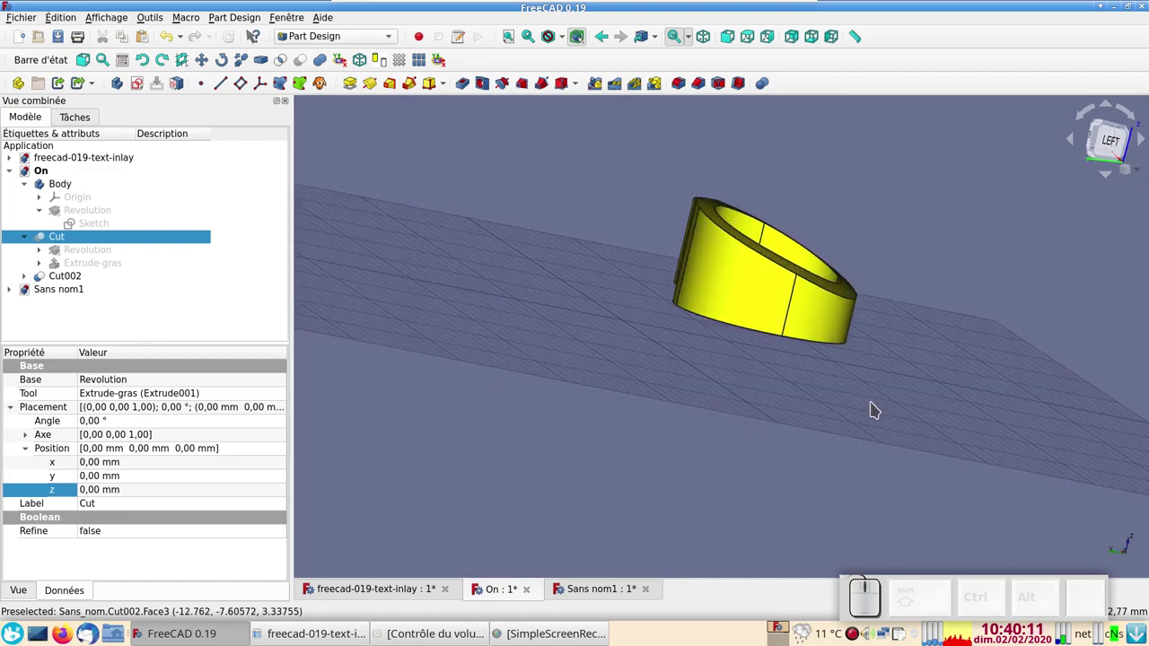
left_click_drag(867, 414, 633, 435)
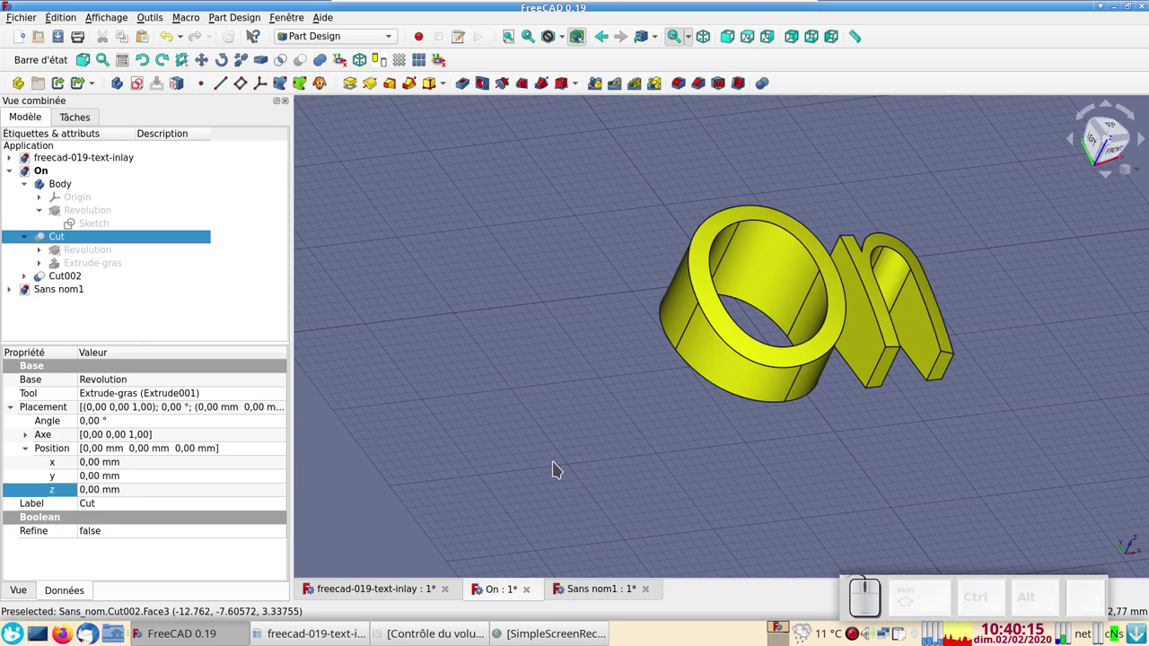
key("space")
left_click_drag(565, 468, 477, 564)
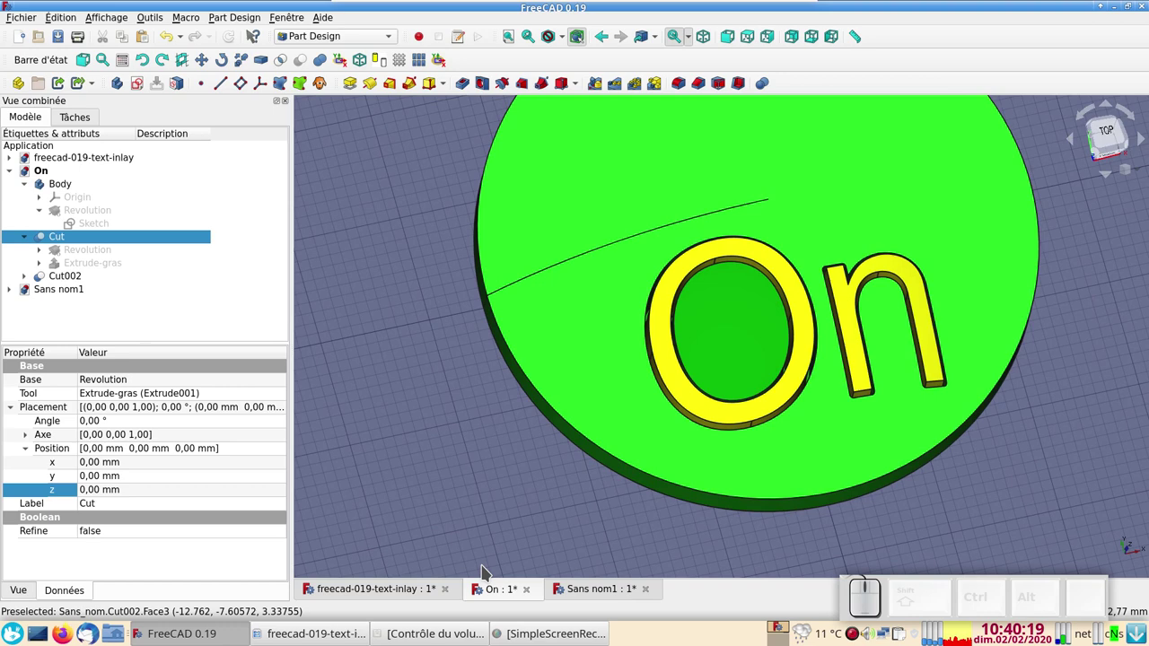
In Sans nom1, revolve the dome profile sketch into a solid disc and view it from above
left_click(593, 588)
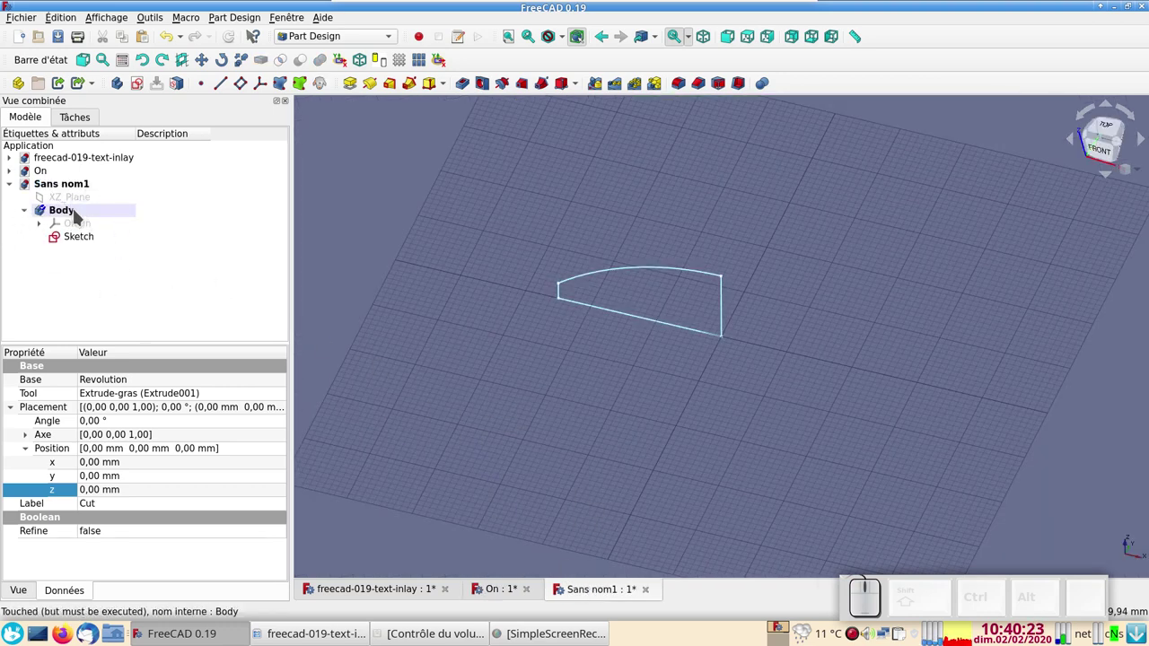
left_click(87, 235)
left_click(142, 150)
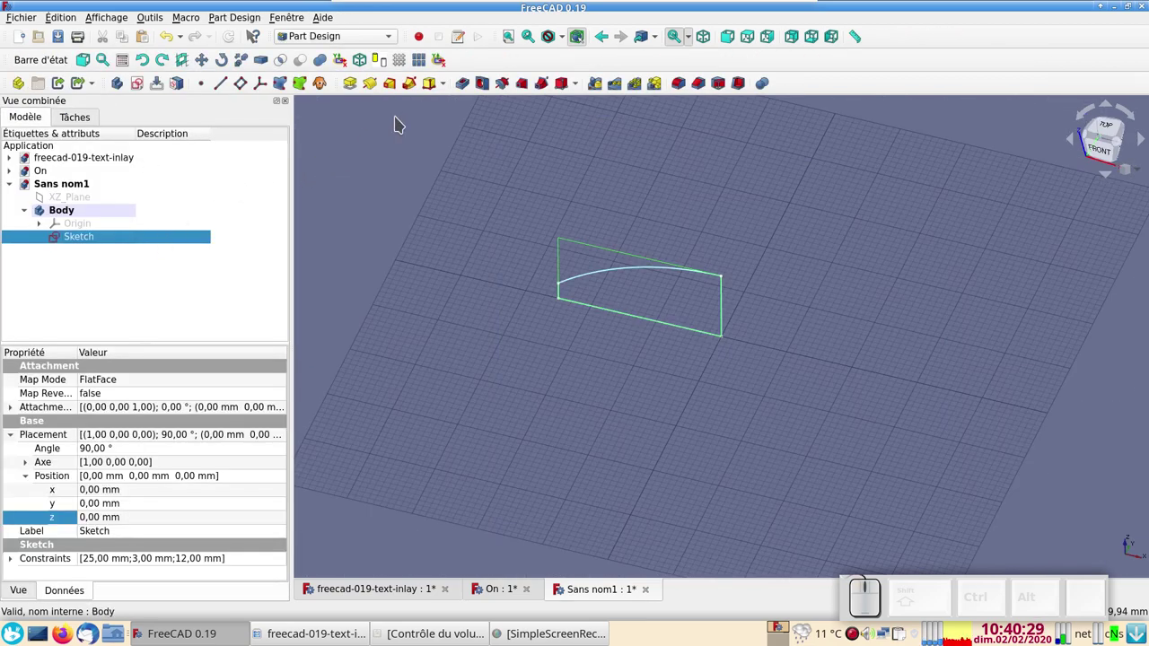
left_click(373, 86)
left_click(188, 151)
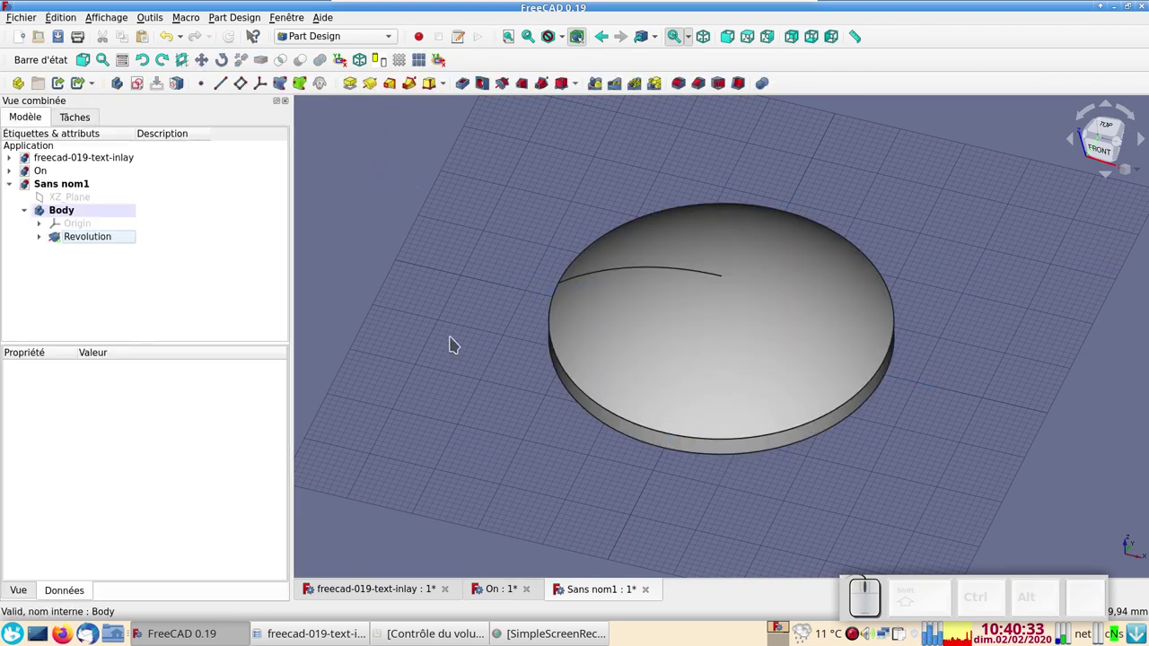
key("KP_2")
Switch the workbench to Draft
left_click(360, 40)
left_click(334, 7)
left_click(334, 14)
Create a Draft ShapeString reading 'On', 8 mm high, using the FreeSans.otf font file
left_click(377, 41)
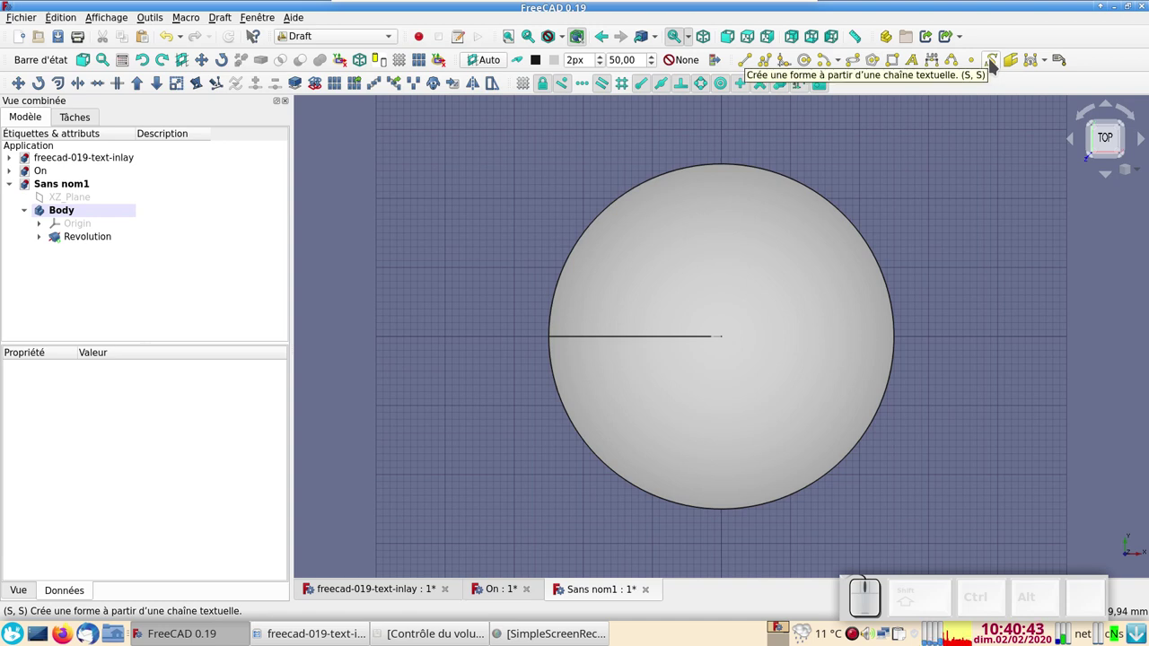
left_click(994, 62)
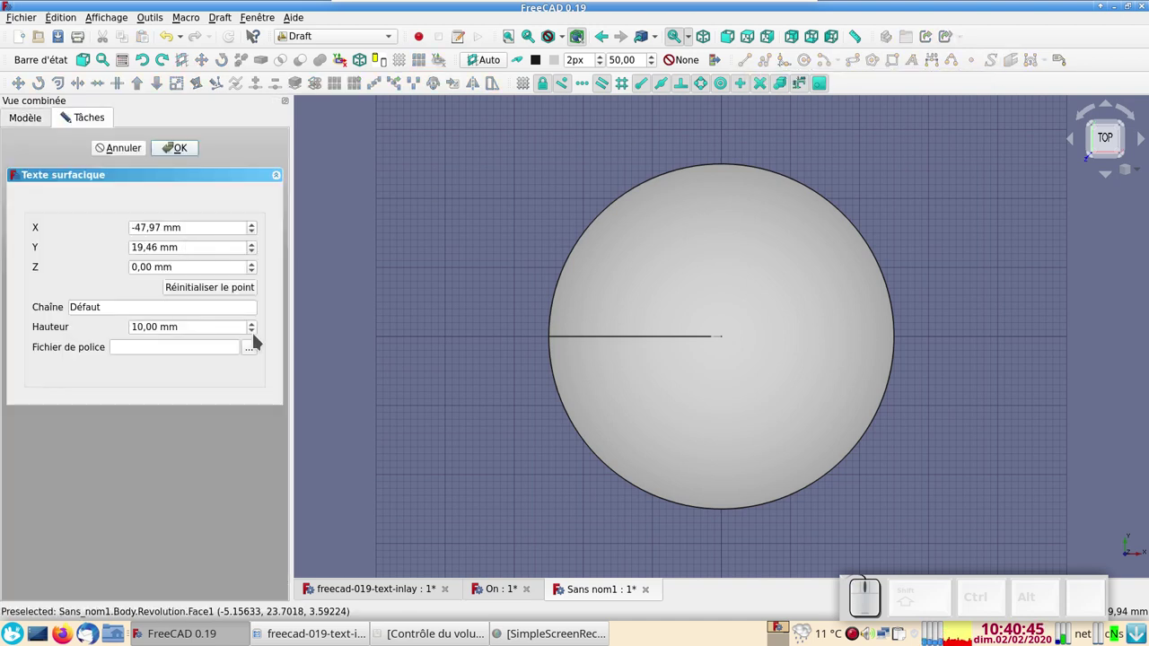
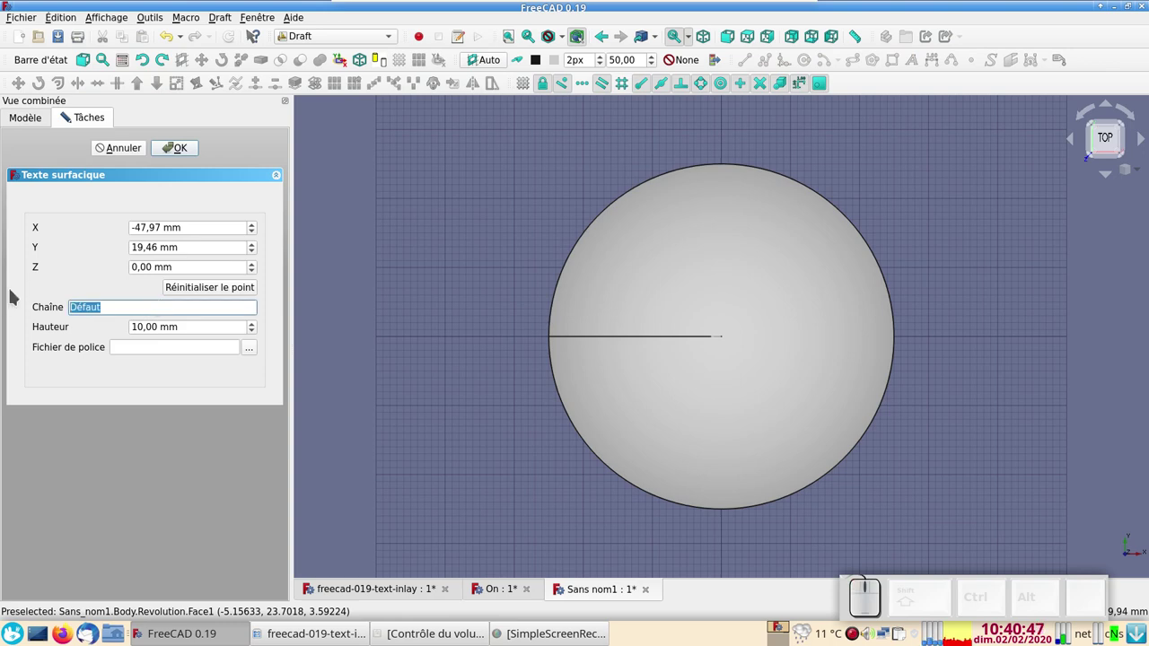
key("shift+o")
key("shift+n")
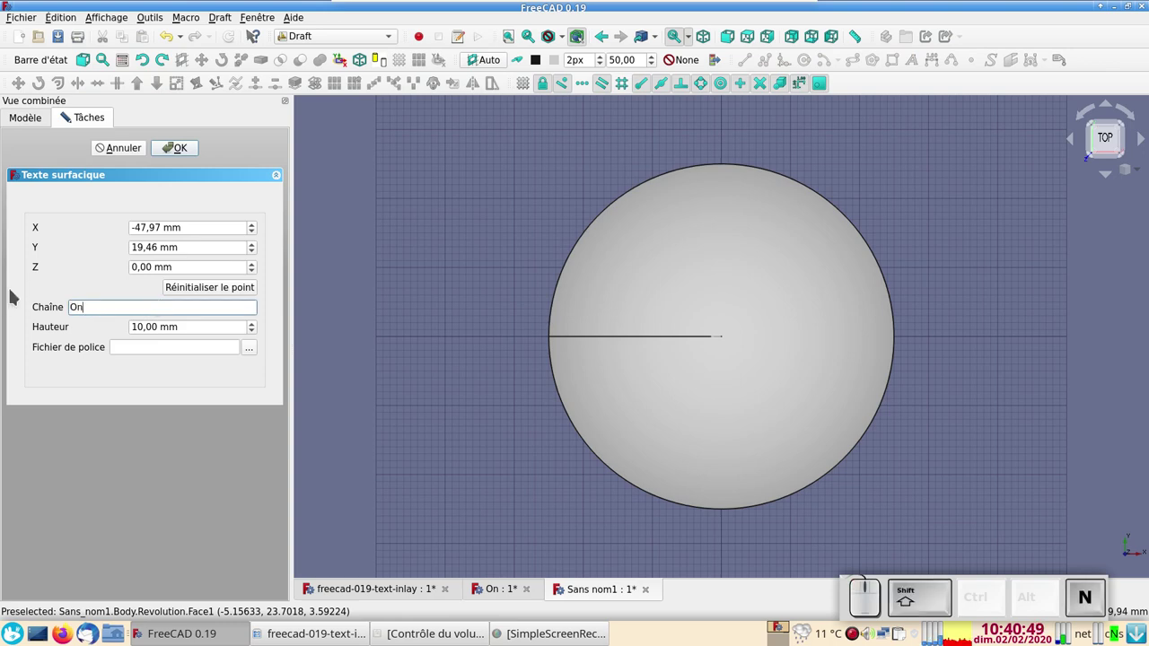
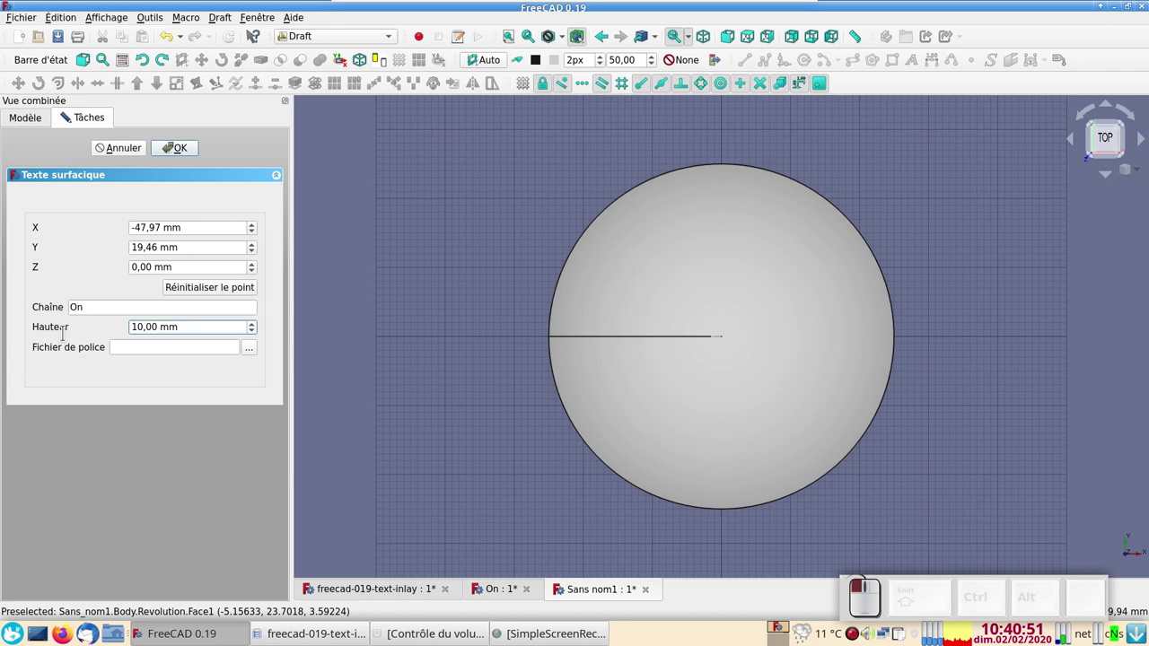
left_click(64, 108)
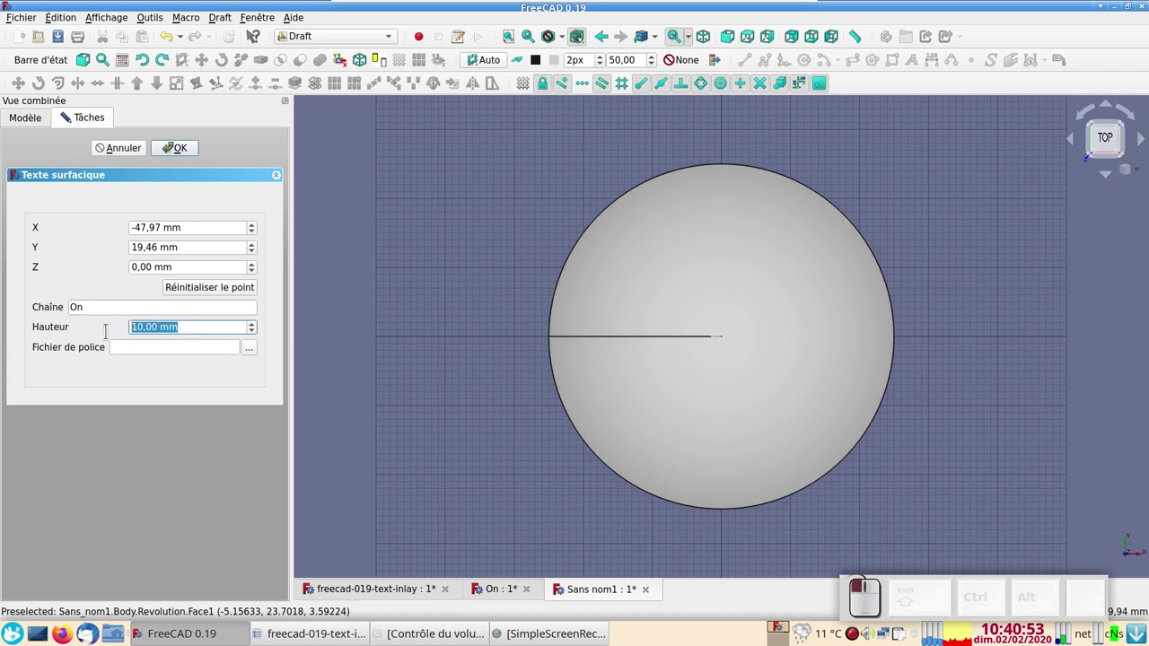
key("KP_8")
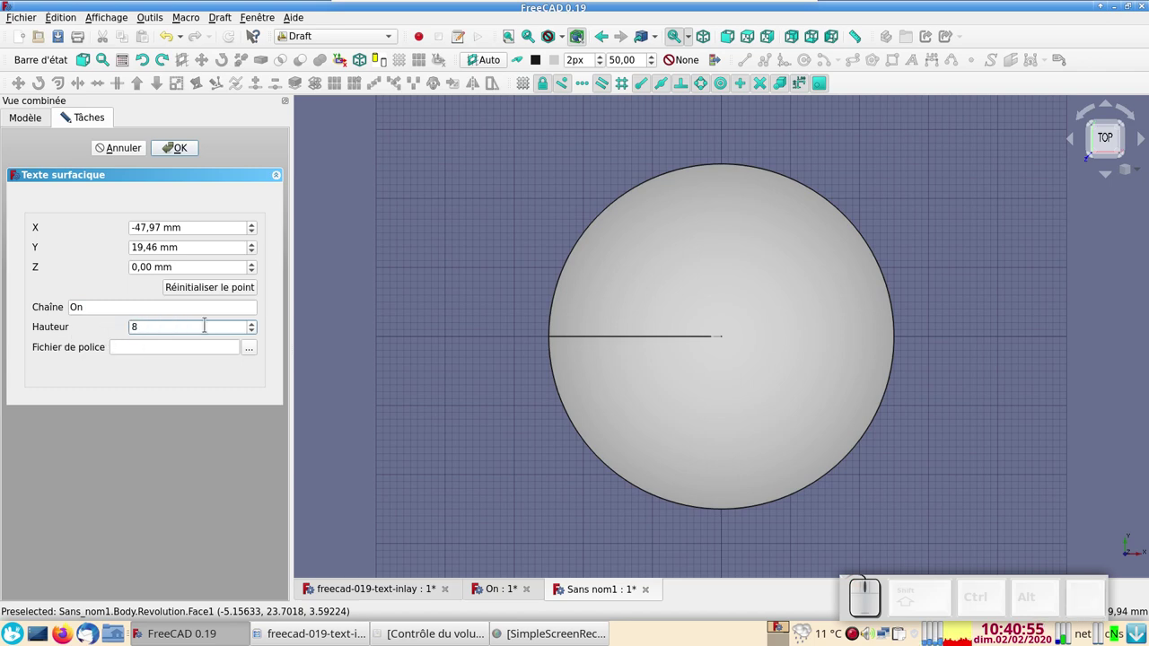
left_click(255, 353)
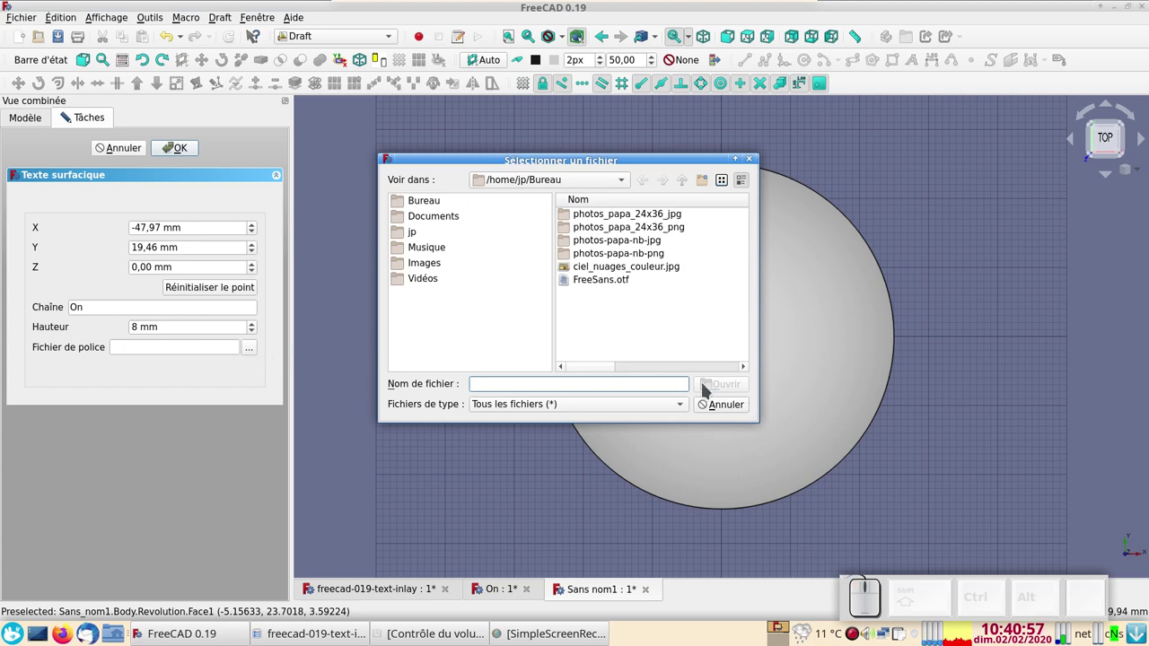
left_click(616, 282)
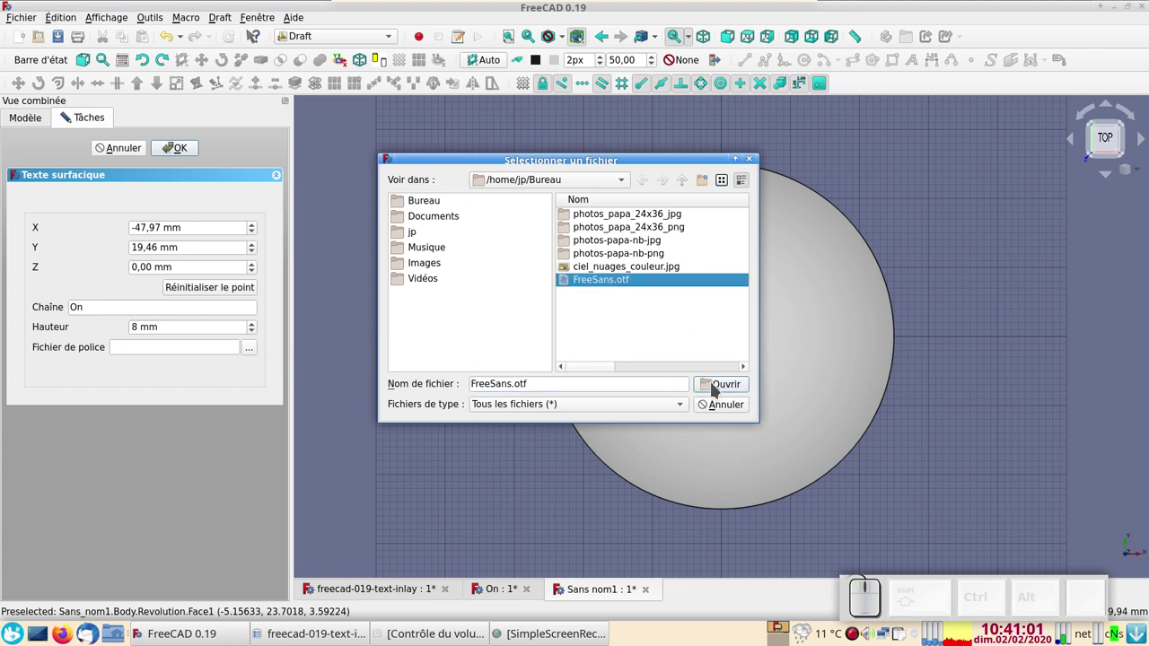
left_click(716, 385)
left_click(214, 291)
left_click(179, 152)
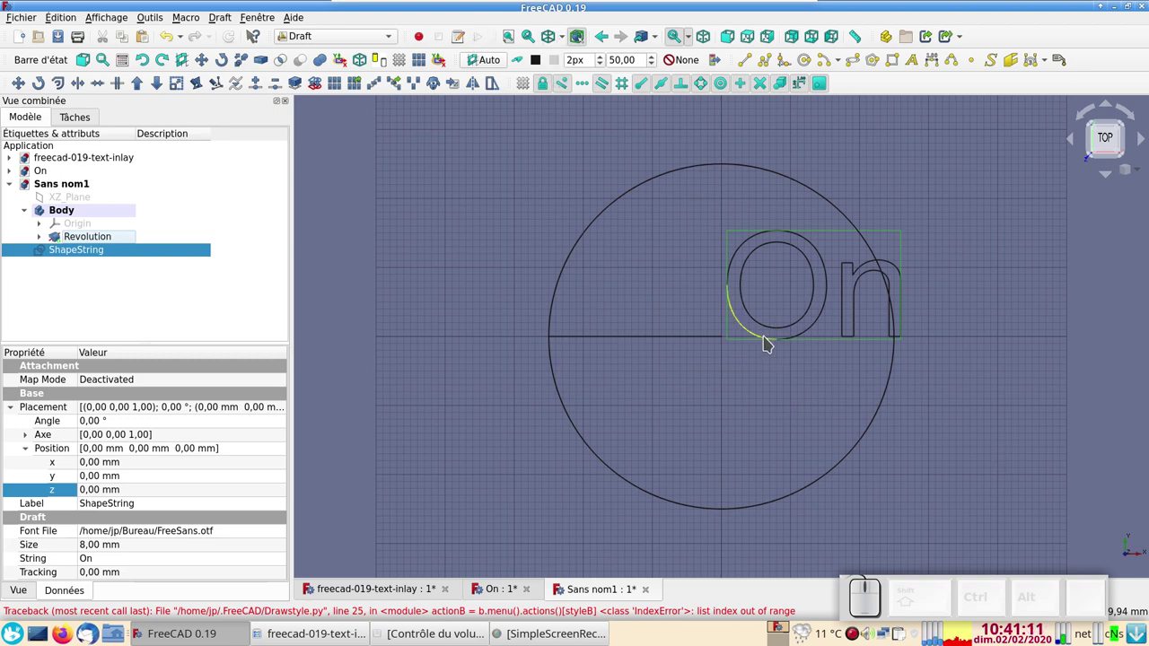
Set the ShapeString's Placement z position to 3 mm and orbit to see it over the dome
left_click(772, 337)
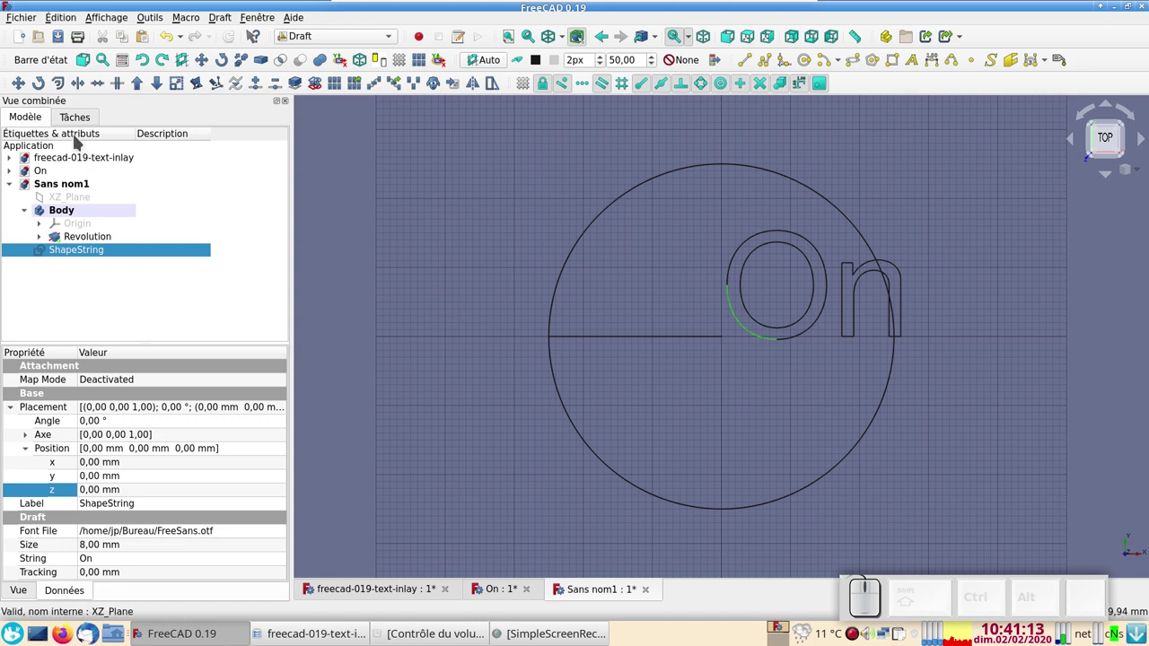
left_click(27, 89)
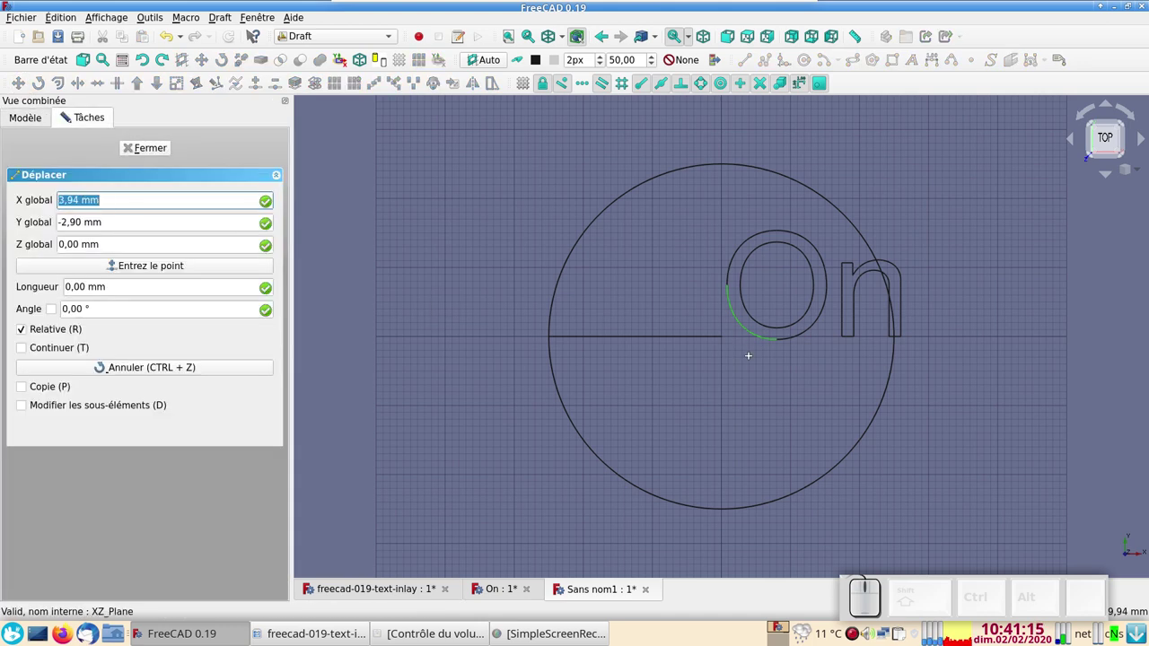
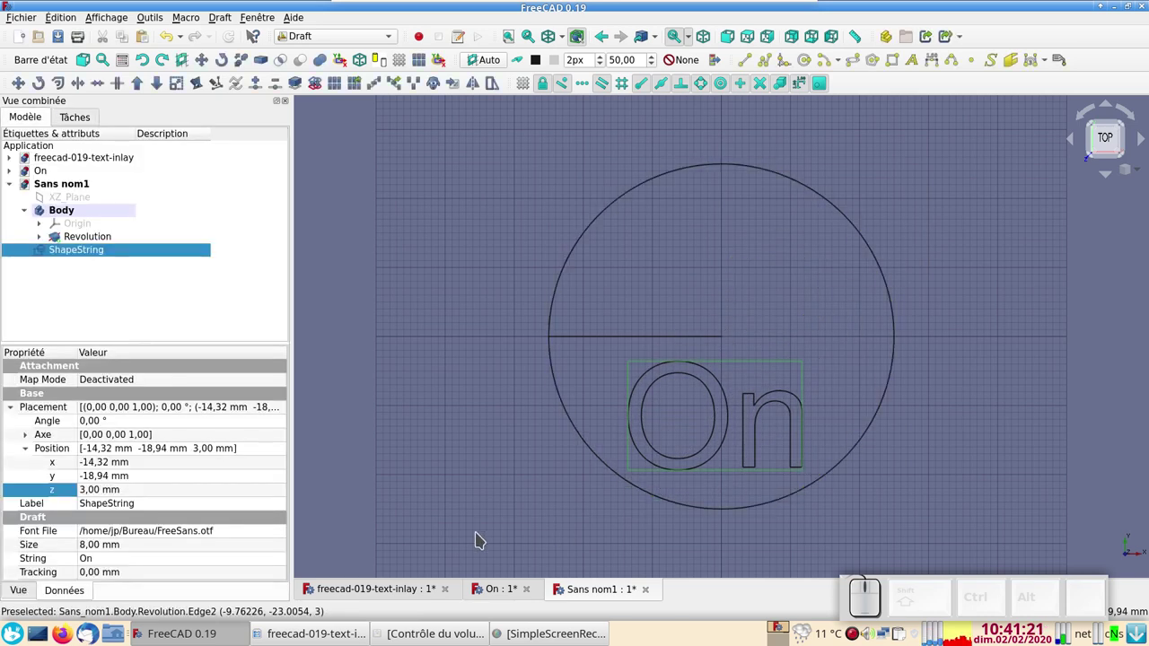
key("KP_1")
left_click(152, 256)
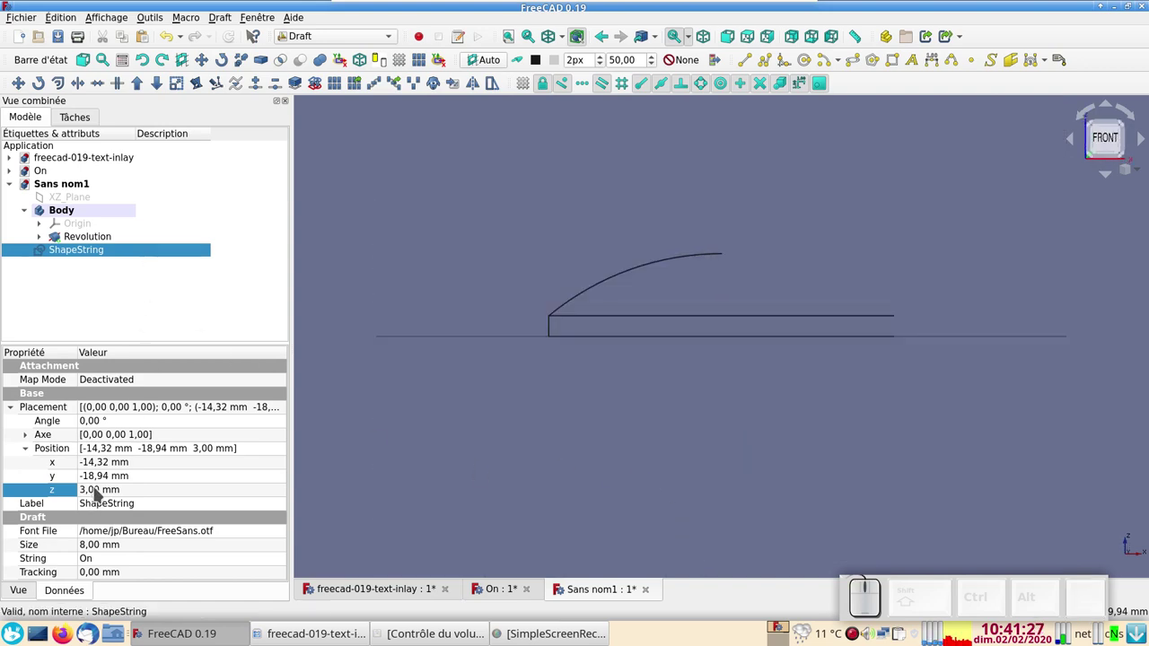
left_click(100, 491)
scroll("down", 3)
scroll("down", 3)
scroll("up", 3)
scroll("up", 3)
scroll("up", 3)
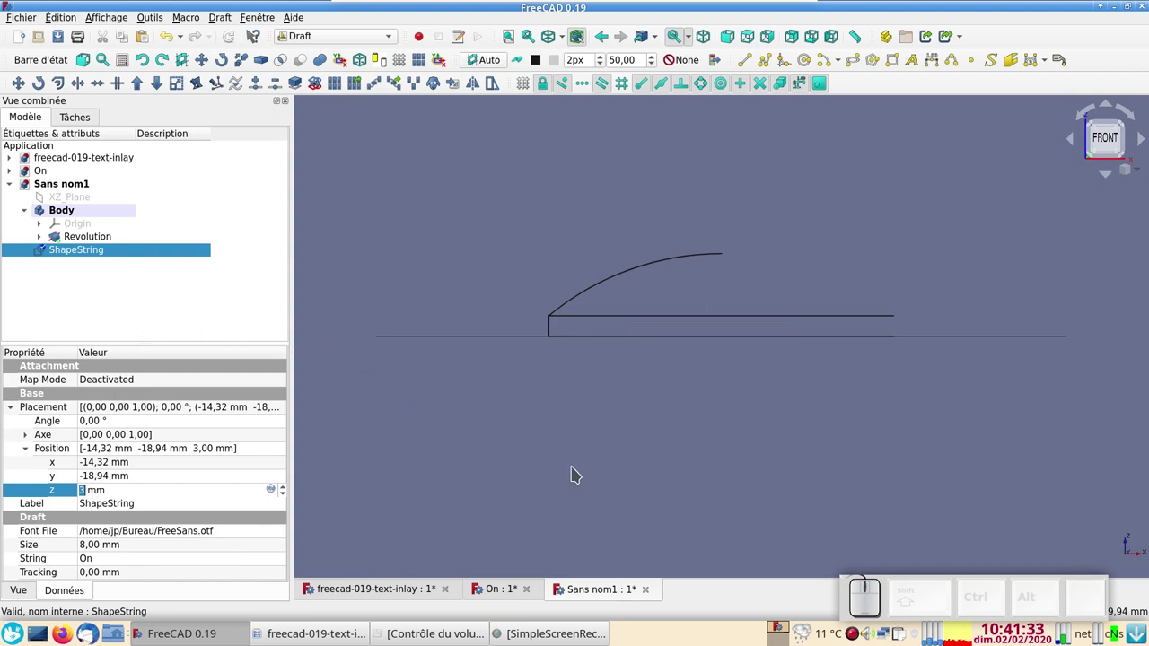
left_click_drag(497, 237, 726, 420)
left_click_drag(894, 444, 796, 472)
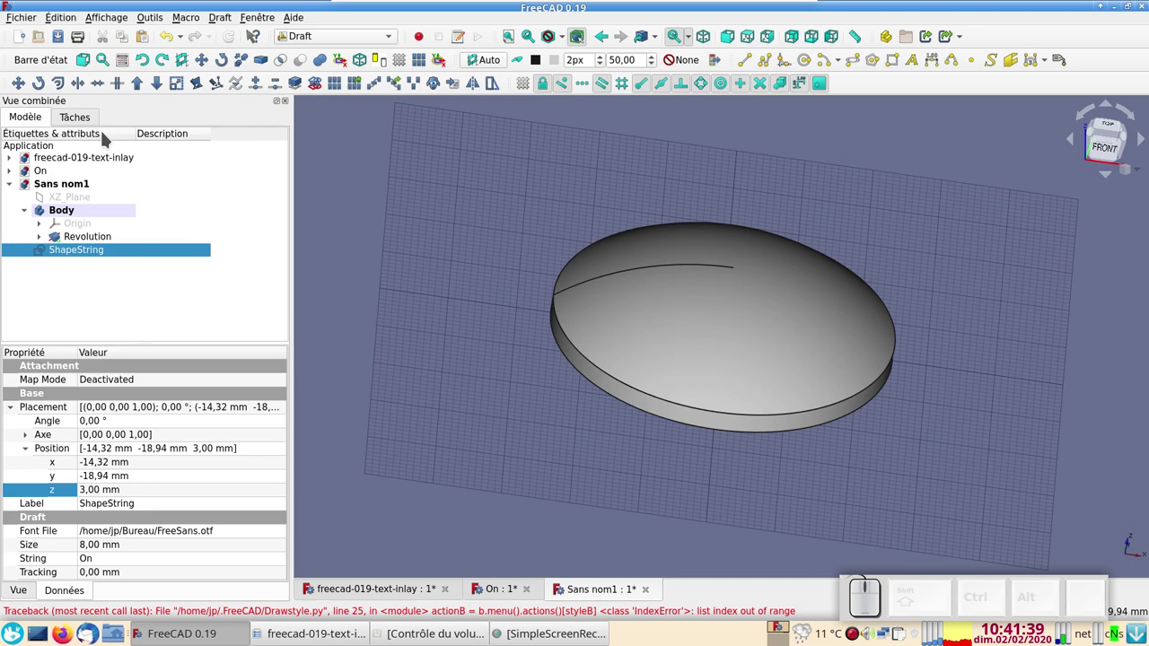
Hide the dome, extrude the ShapeString 10 mm in the Part workbench and rename it Extrude-maigre
left_click(89, 243)
key("space")
left_click(101, 254)
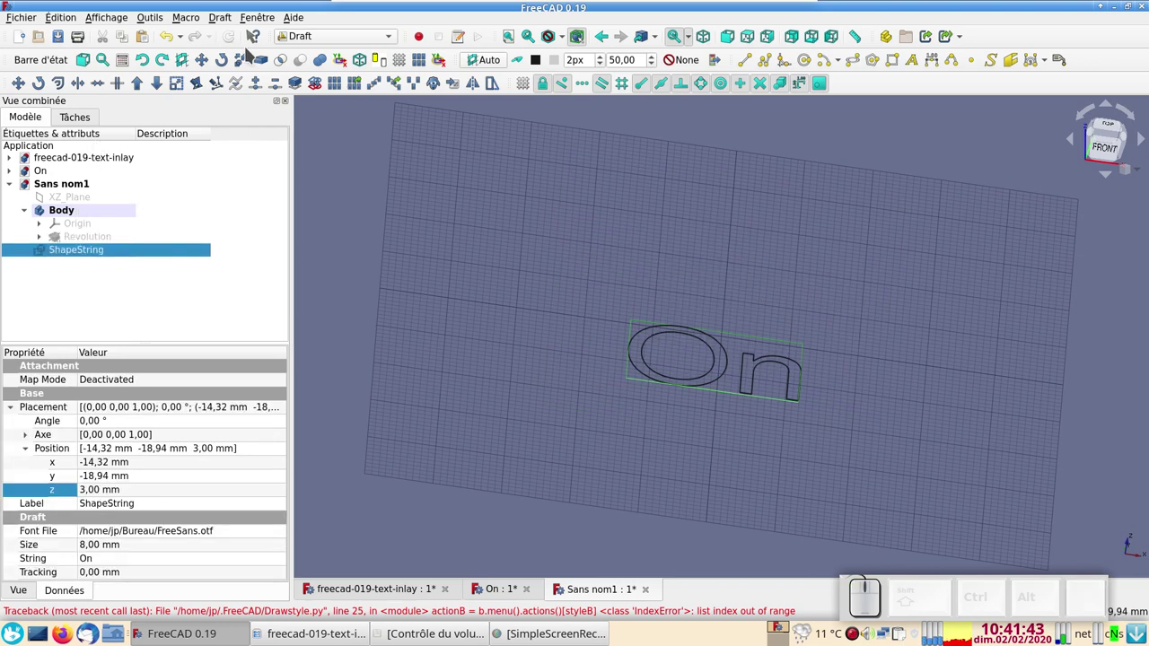
left_click(342, 35)
double_click(339, 58)
left_click(24, 88)
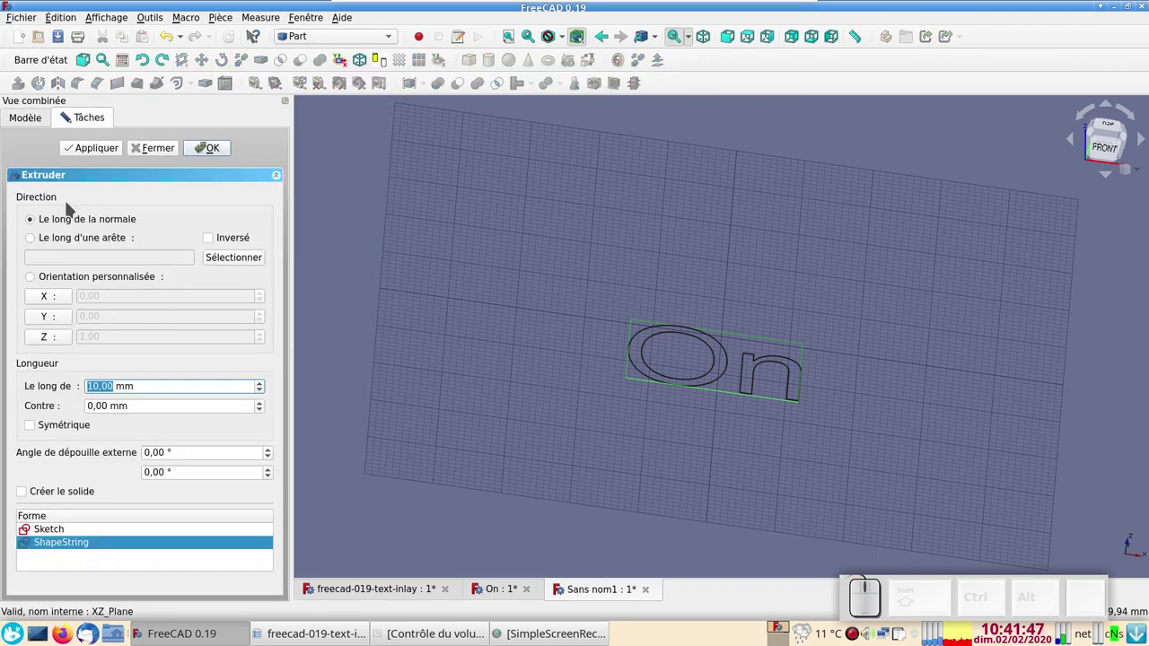
left_click(210, 150)
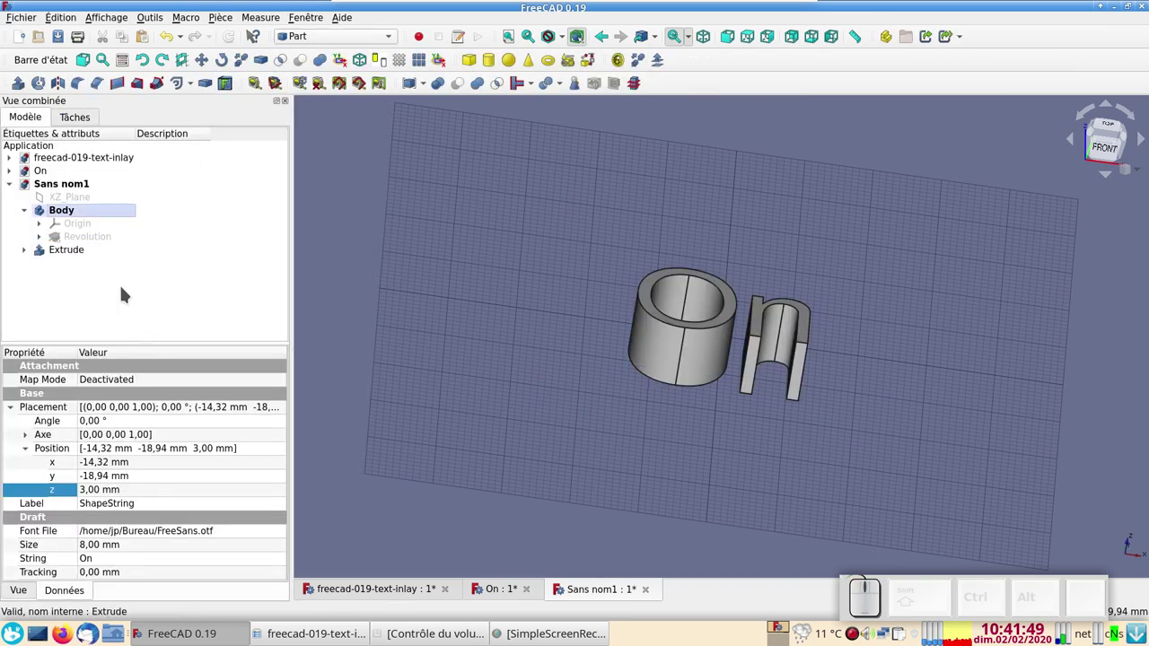
left_click(80, 253)
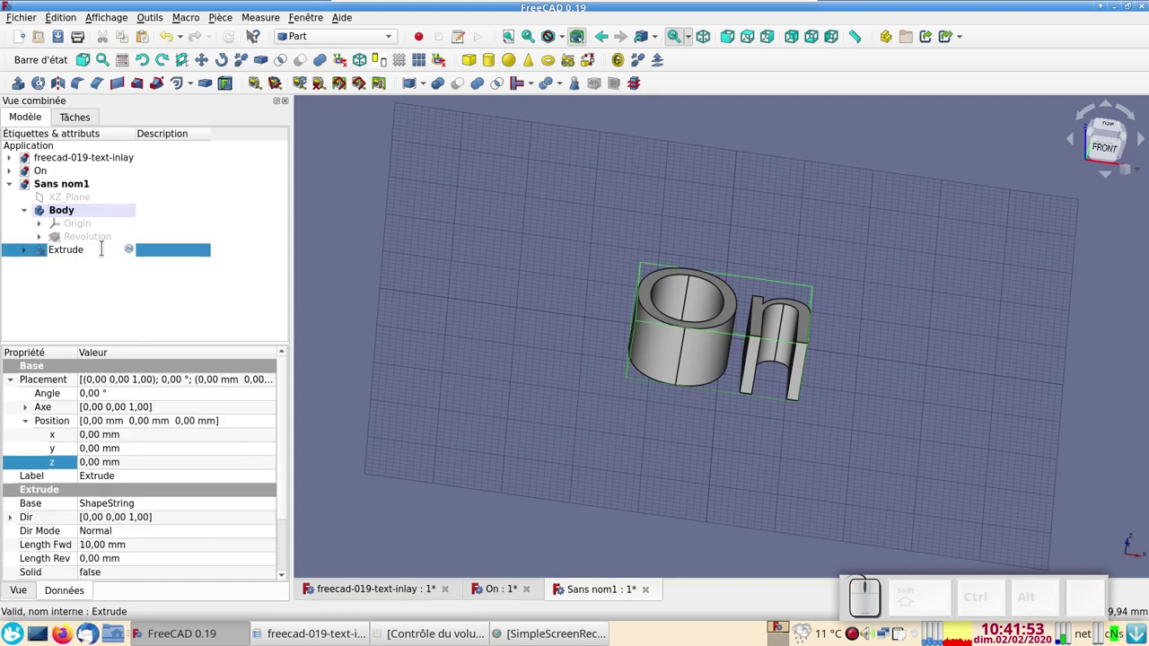
key("-")
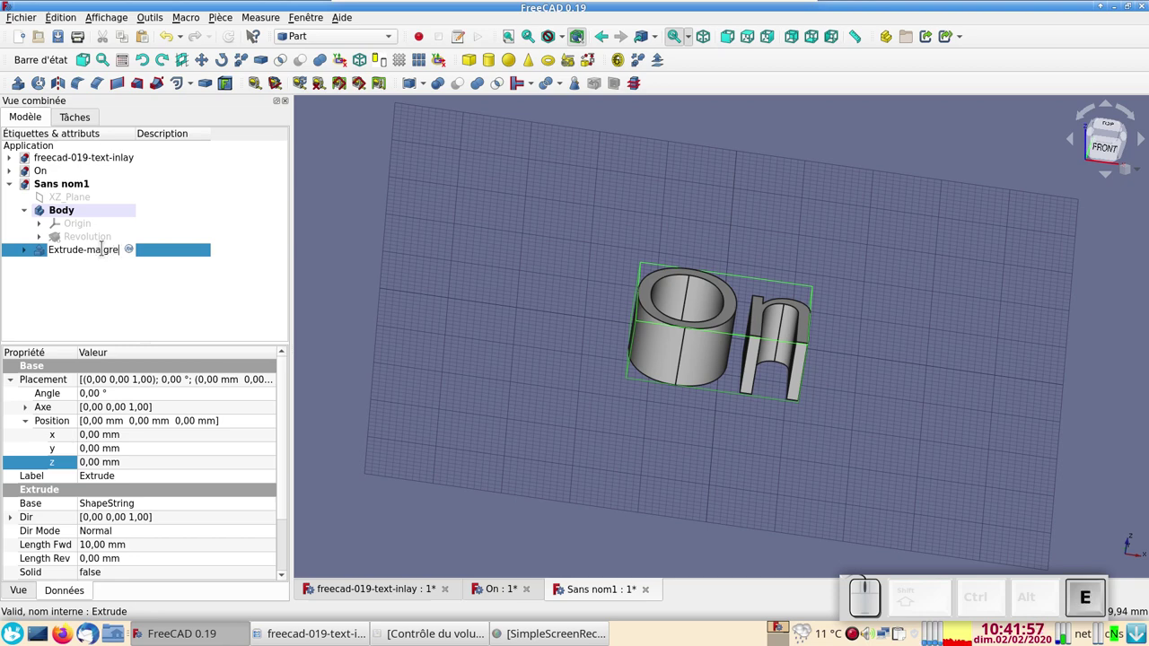
key("Return")
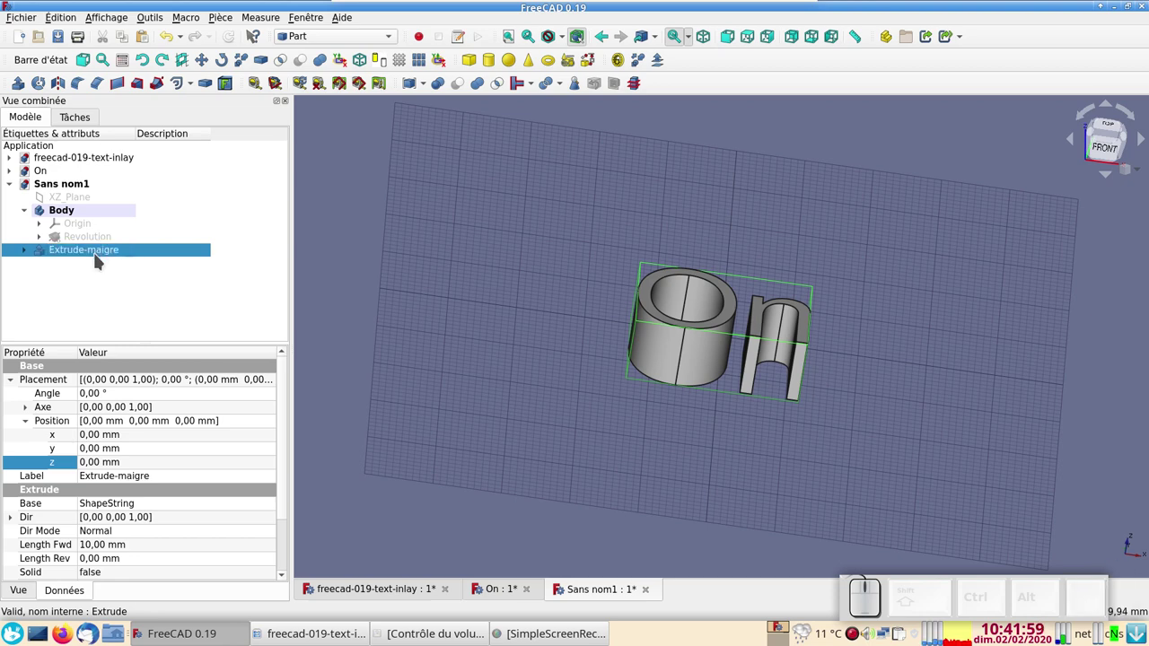
Hide the Extrude-maigre letters and show only the On ShapeString outline
left_click(28, 253)
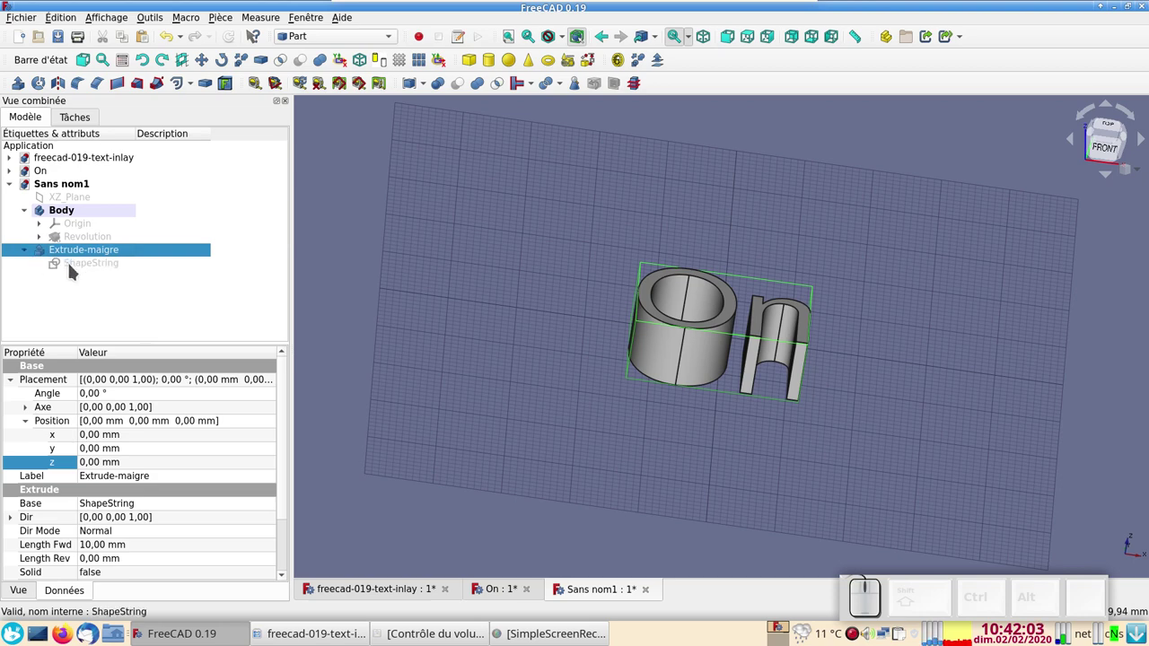
left_click(74, 266)
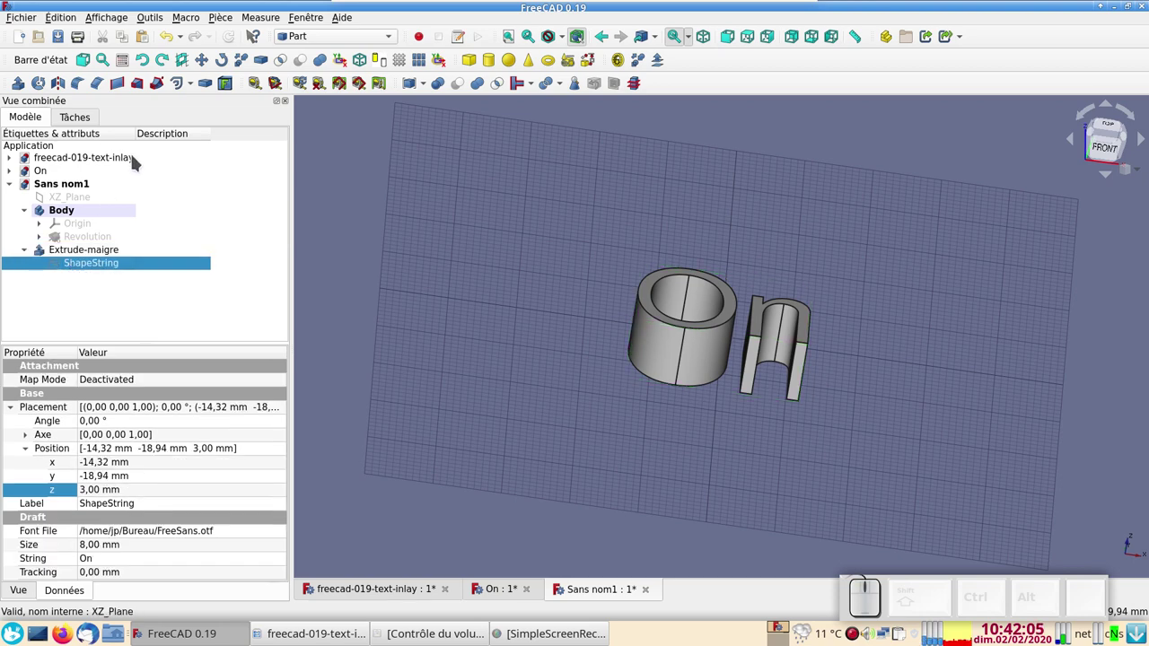
key("space")
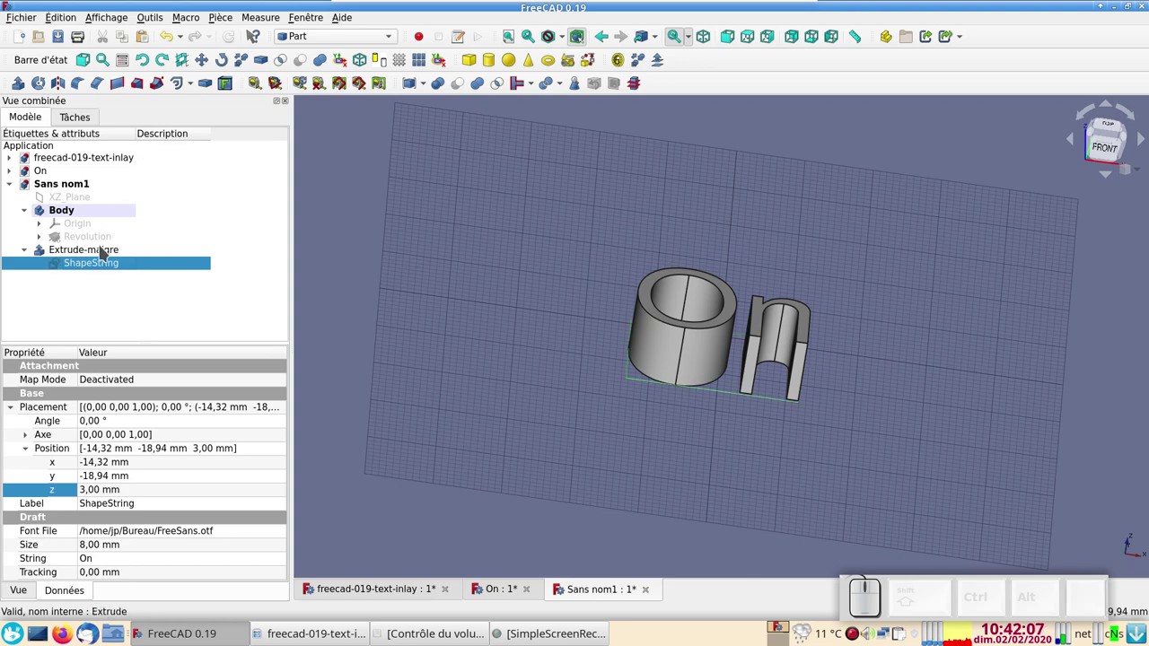
left_click(104, 248)
left_click(104, 249)
key("space")
left_click(101, 263)
key("space")
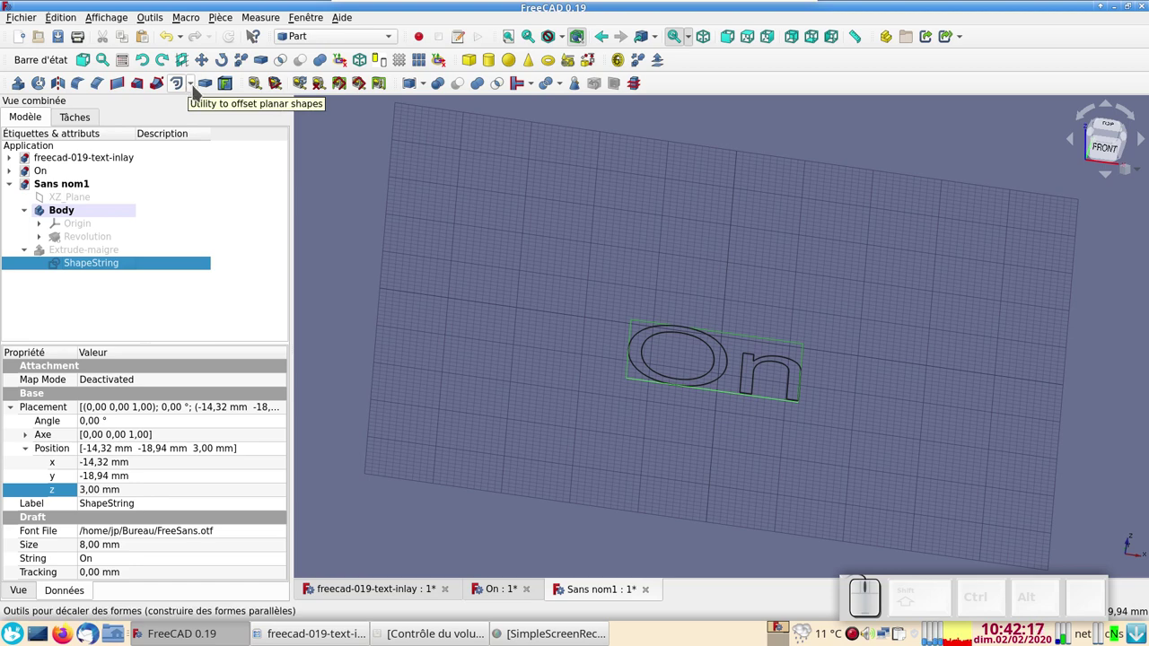
Create a 0.3 mm pipe-mode 2D Offset of the On outline and select the resulting Offset2D
left_click(184, 87)
left_click(166, 150)
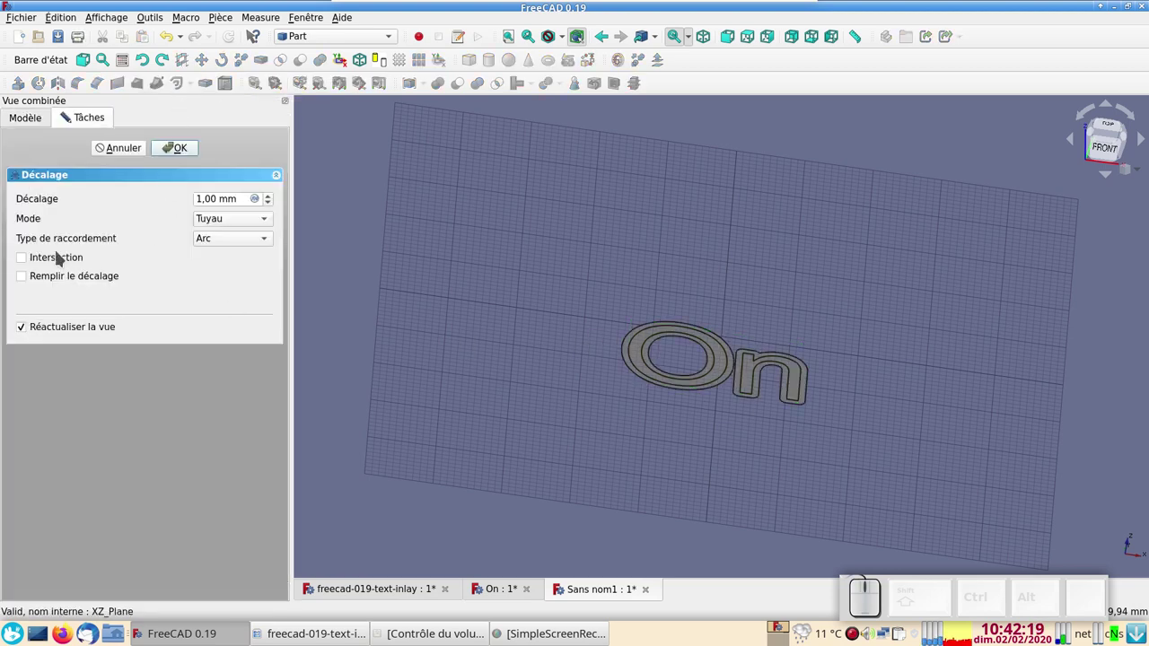
scroll("down", 3)
scroll("down", 3)
scroll("up", 3)
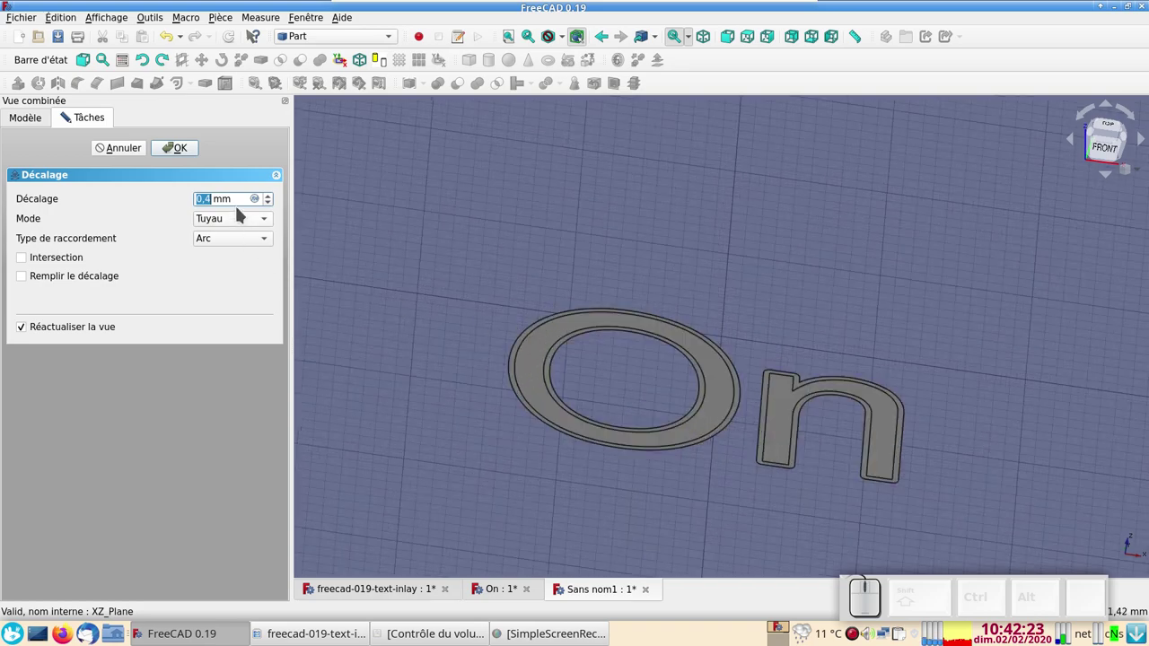
scroll("down", 3)
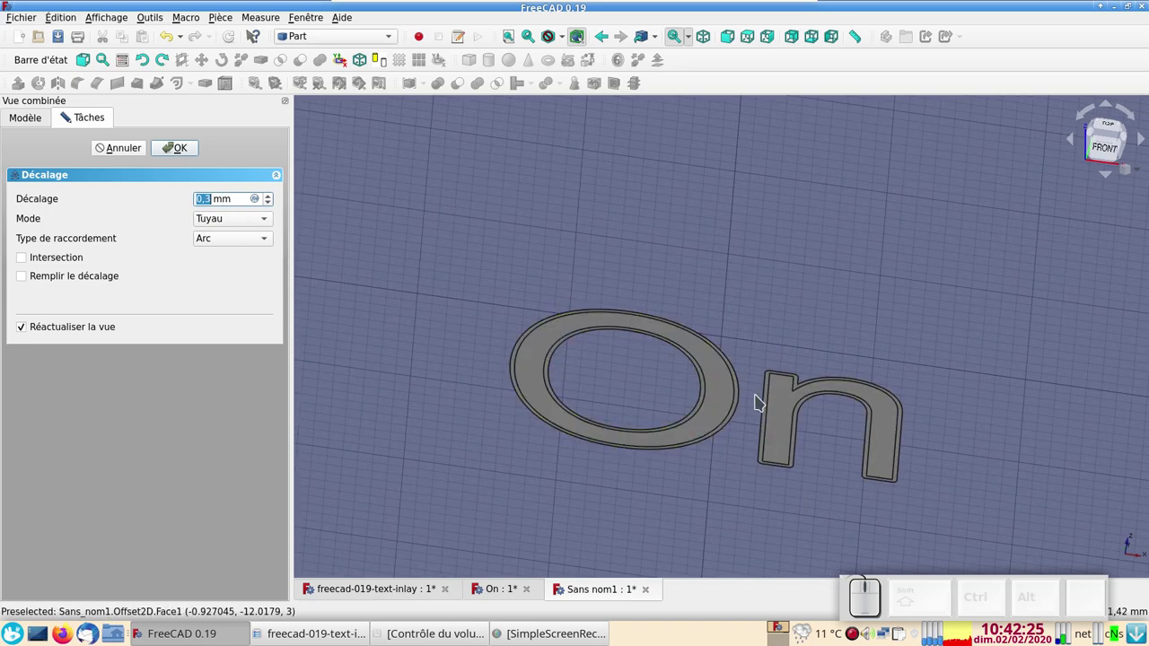
left_click(168, 152)
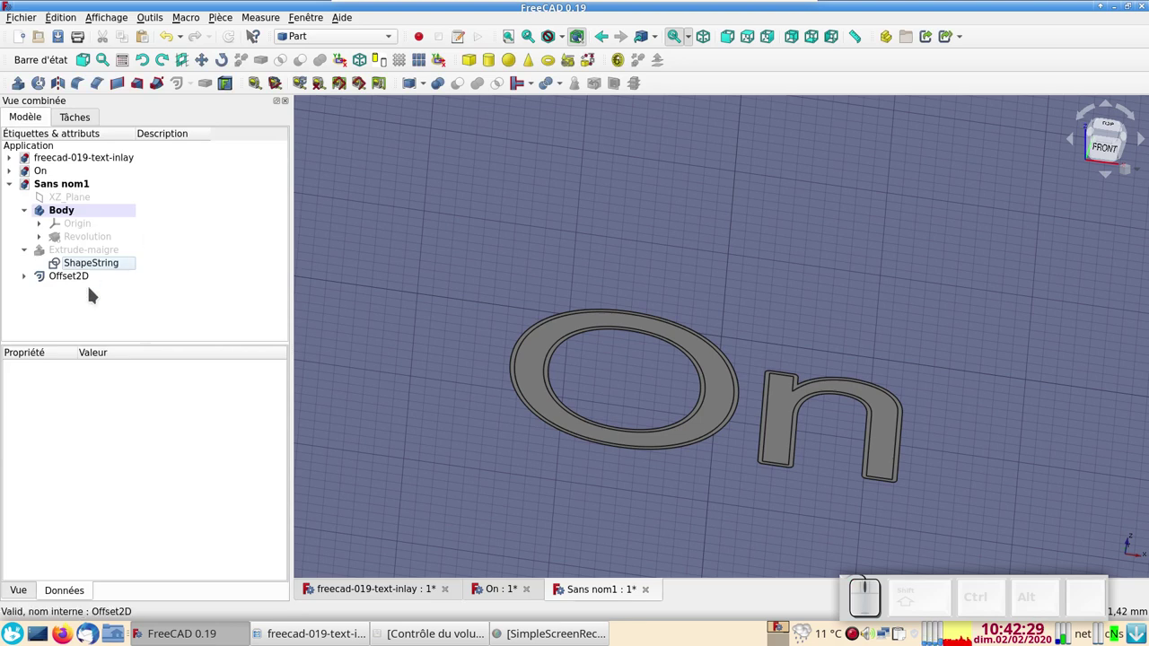
left_click(59, 276)
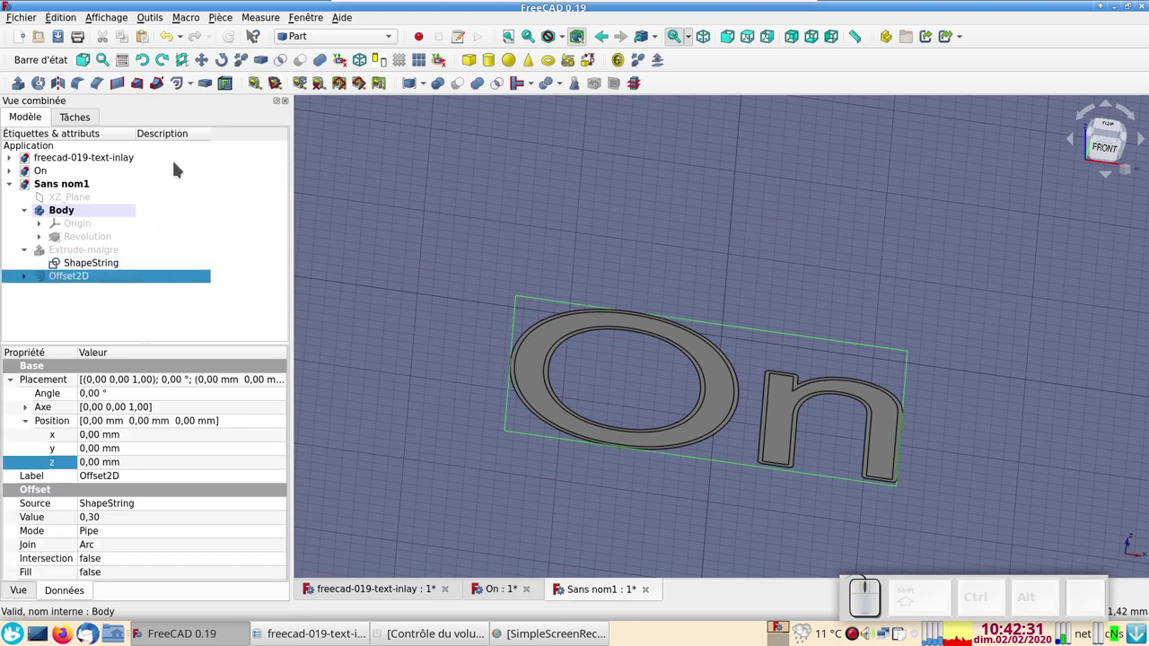
Extrude the Offset2D 10 mm and rename the result Extrude001-gras
left_click(22, 91)
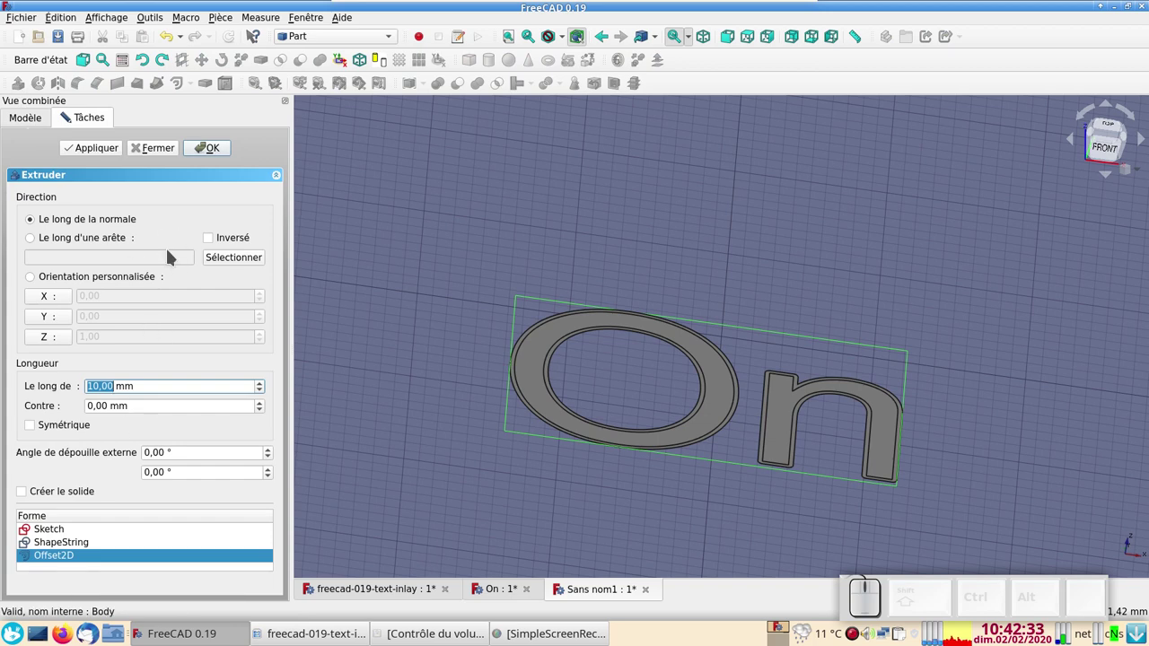
left_click(214, 149)
left_click(387, 310)
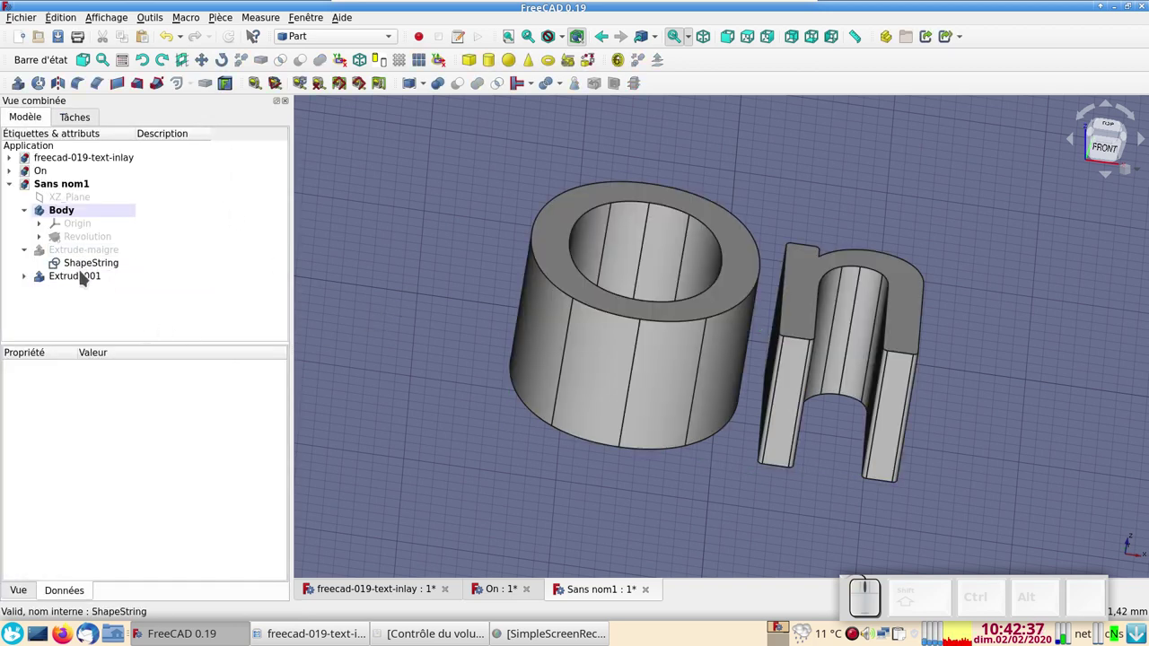
left_click(85, 275)
key("F2")
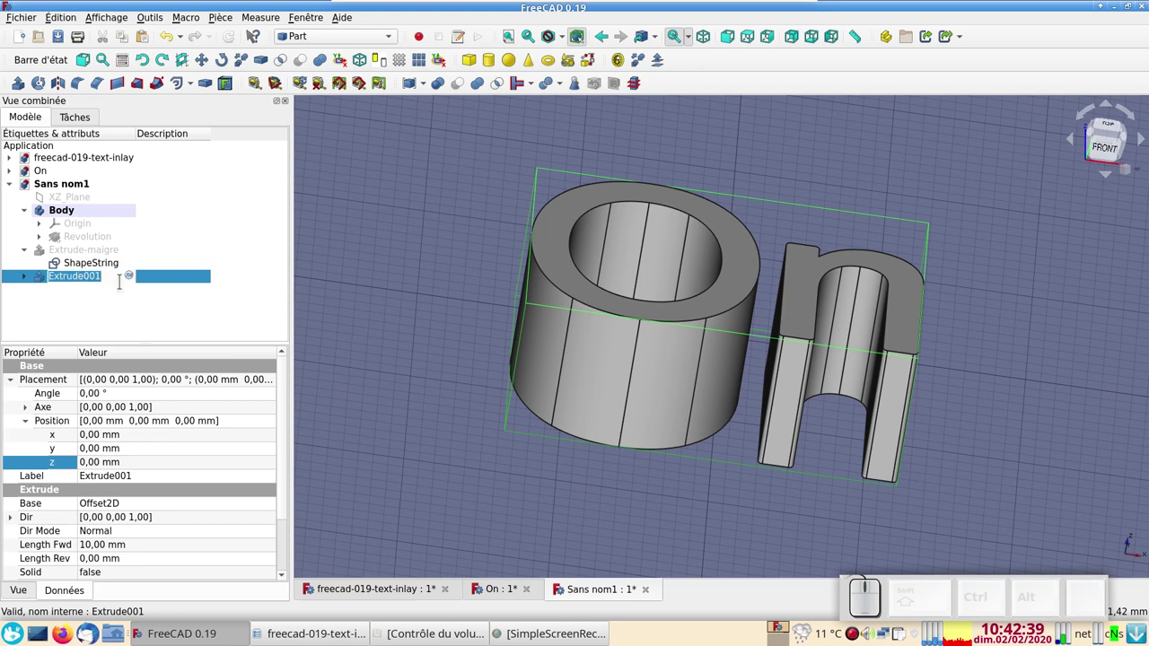
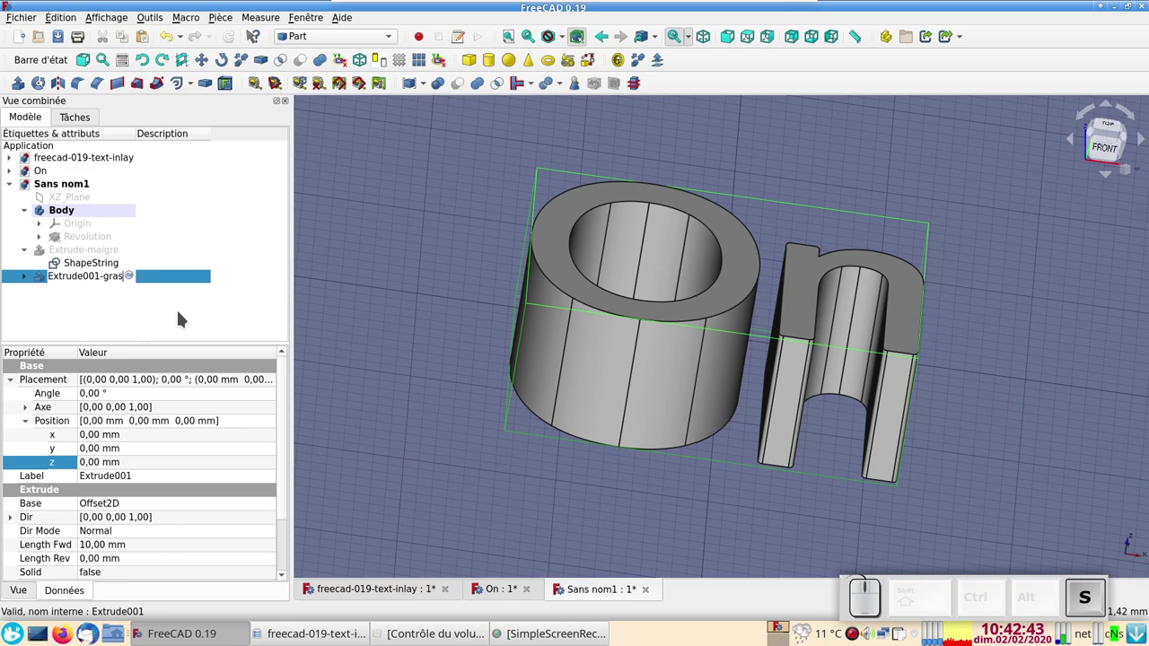
key("Return")
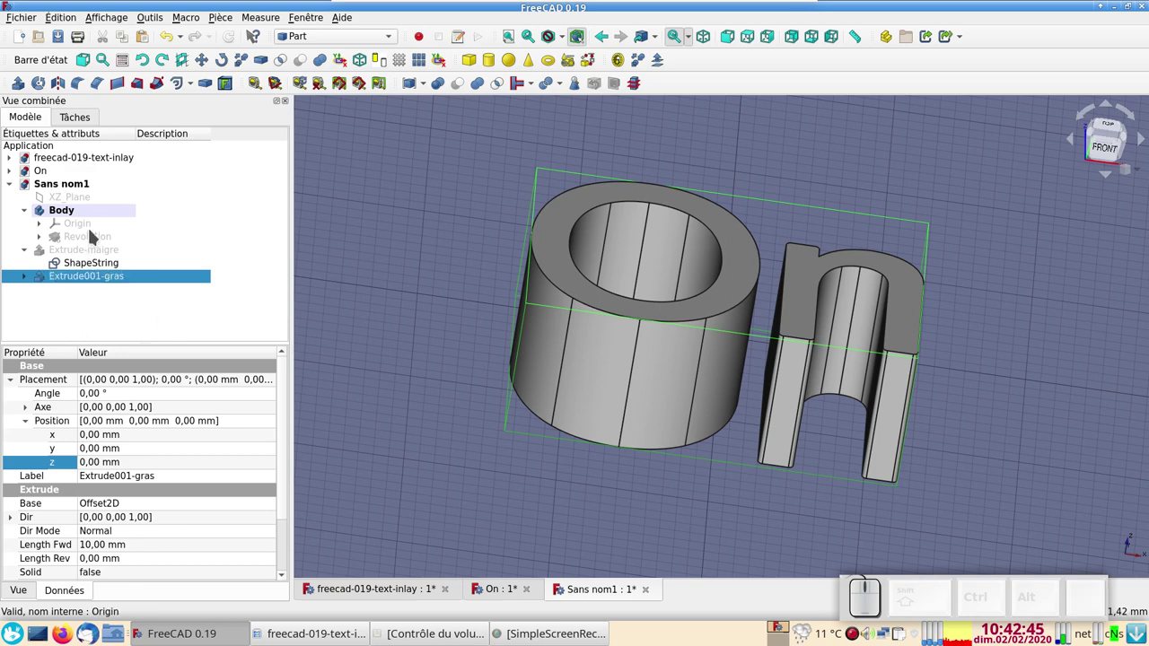
Toggle the outline's visibility and select Extrude001-gras and the Revolution dome
left_click(102, 257)
key("space")
key("space")
left_click(106, 279)
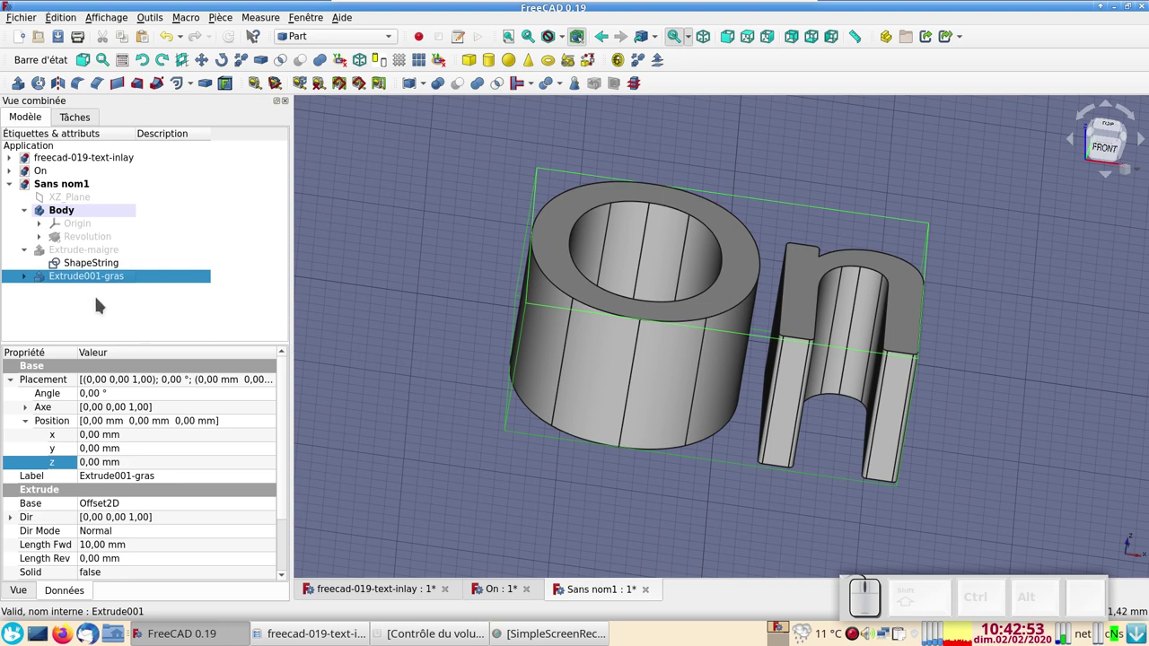
left_click(84, 237)
Show the dome and Boolean-cut the Extrude001-gras letters out of it, leaving On-shaped pockets
key("space")
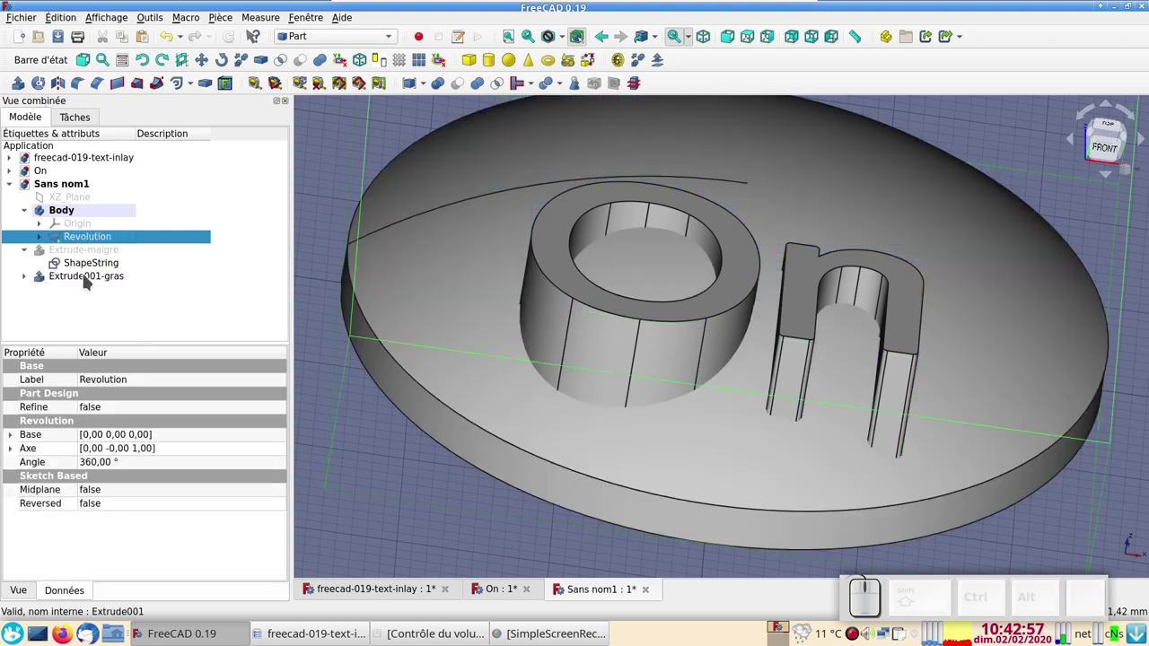
left_click(391, 279)
left_click(461, 287)
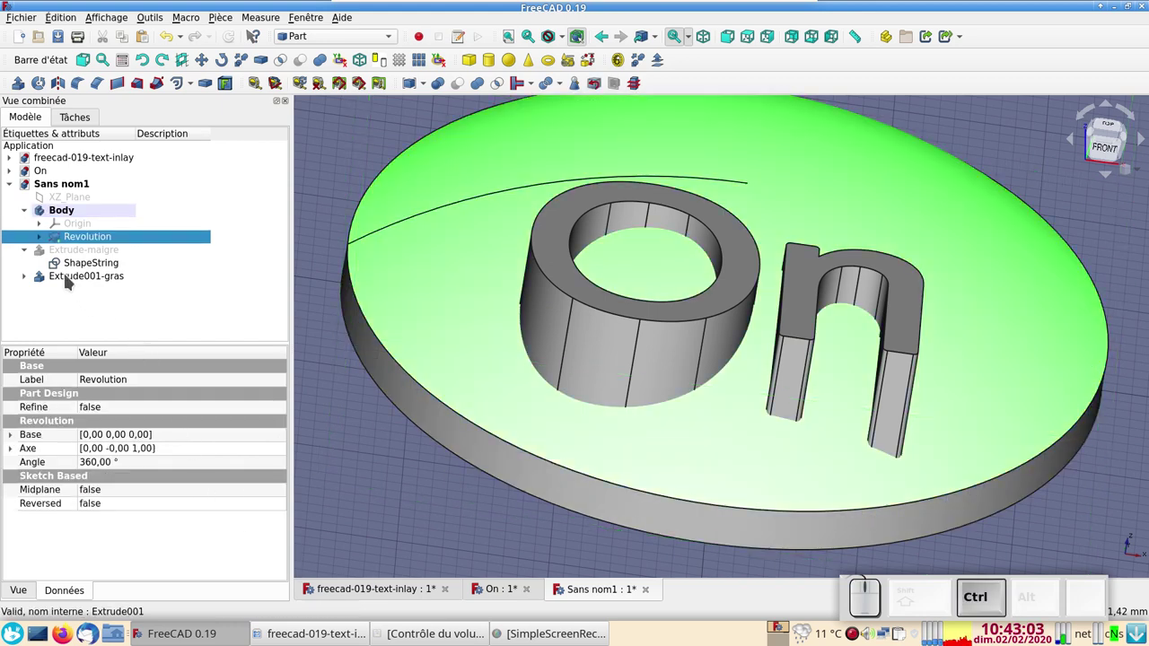
left_click(69, 277)
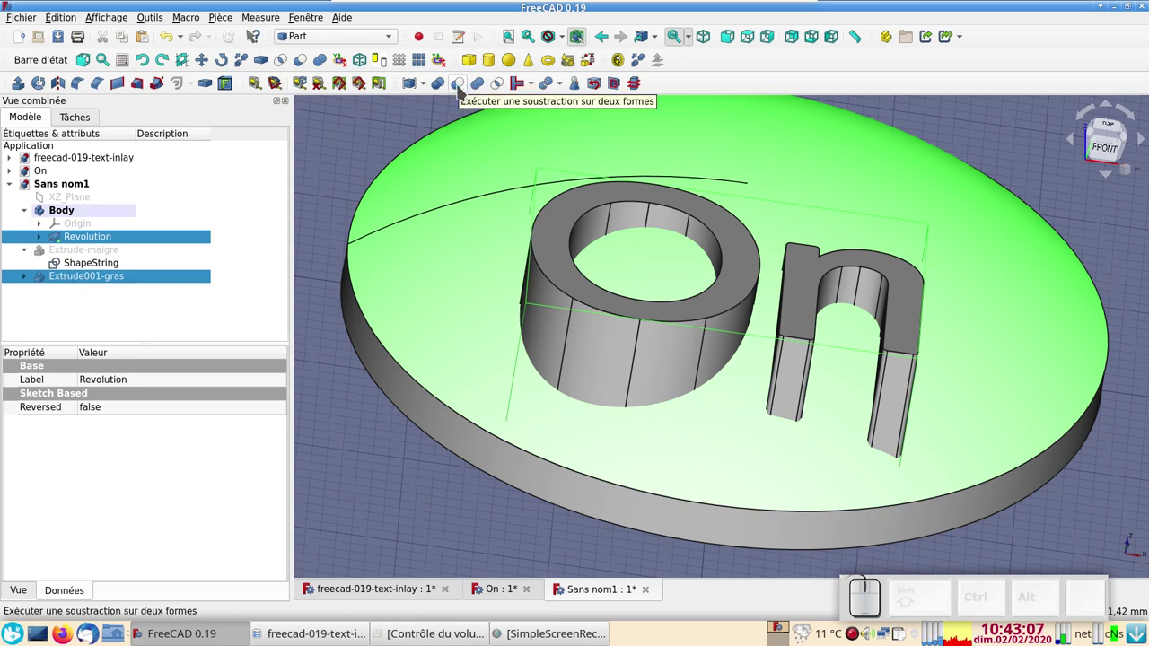
left_click(461, 87)
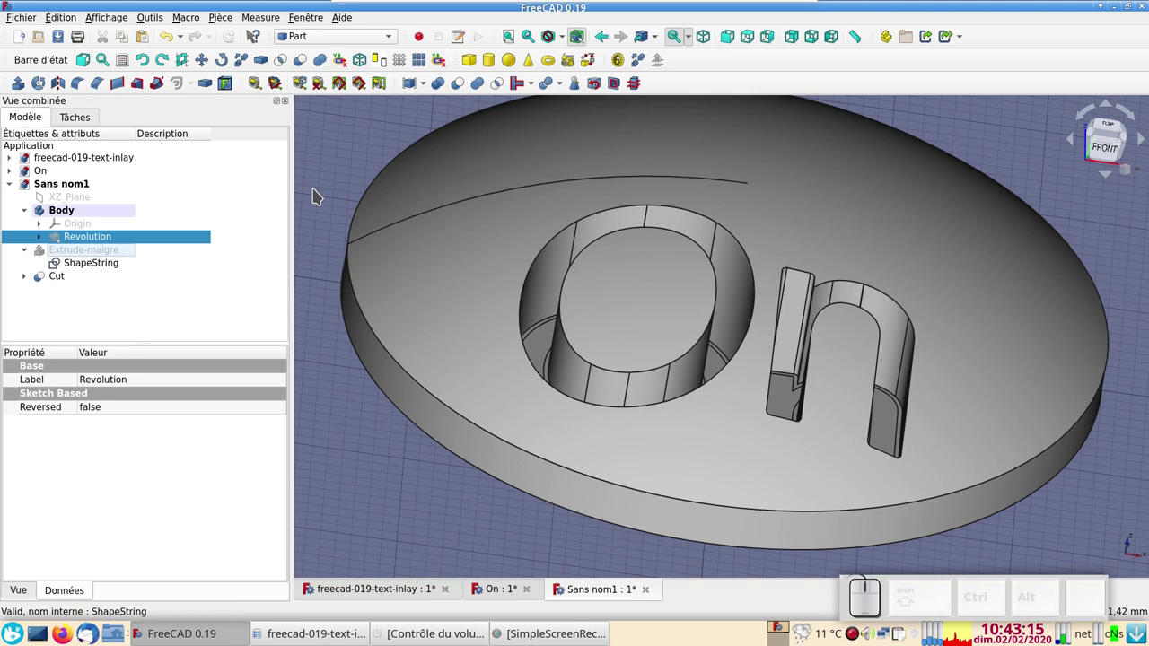
Add a Part cylinder and set its Radius to 30 mm and Height to 30 mm
left_click(494, 61)
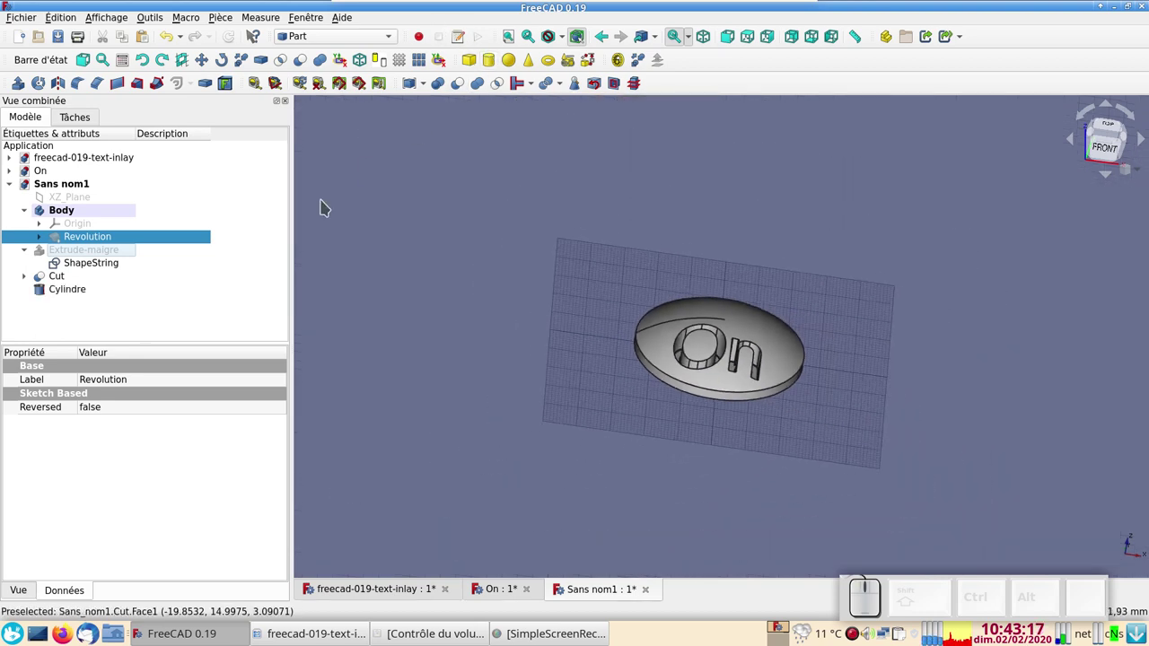
left_click(68, 289)
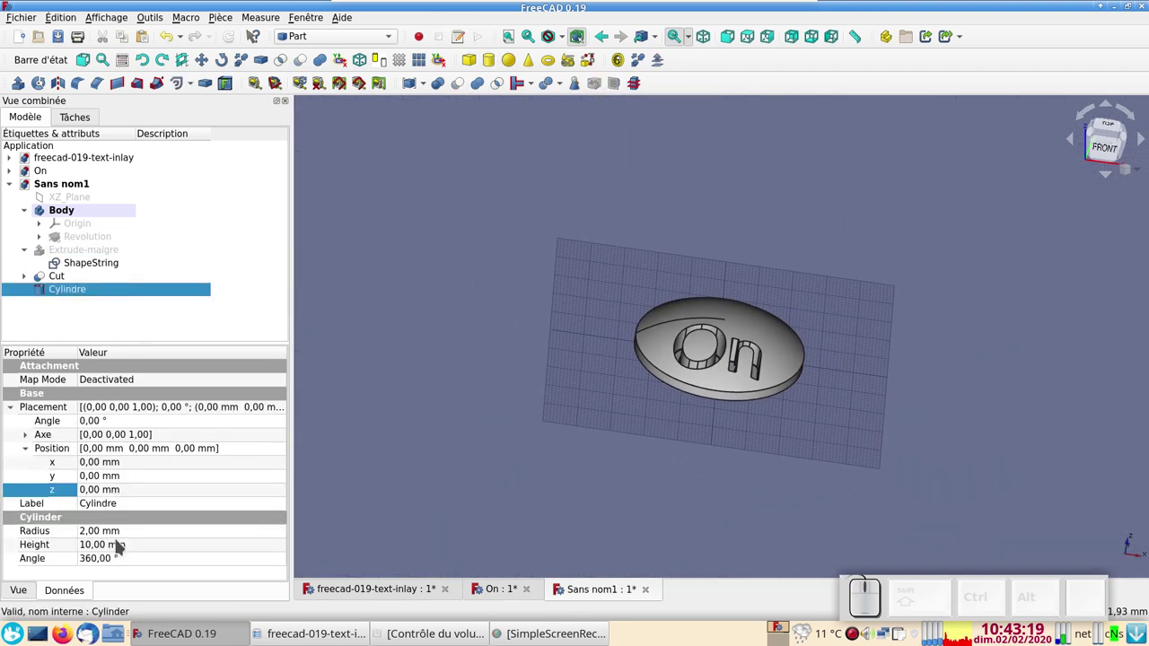
left_click(118, 529)
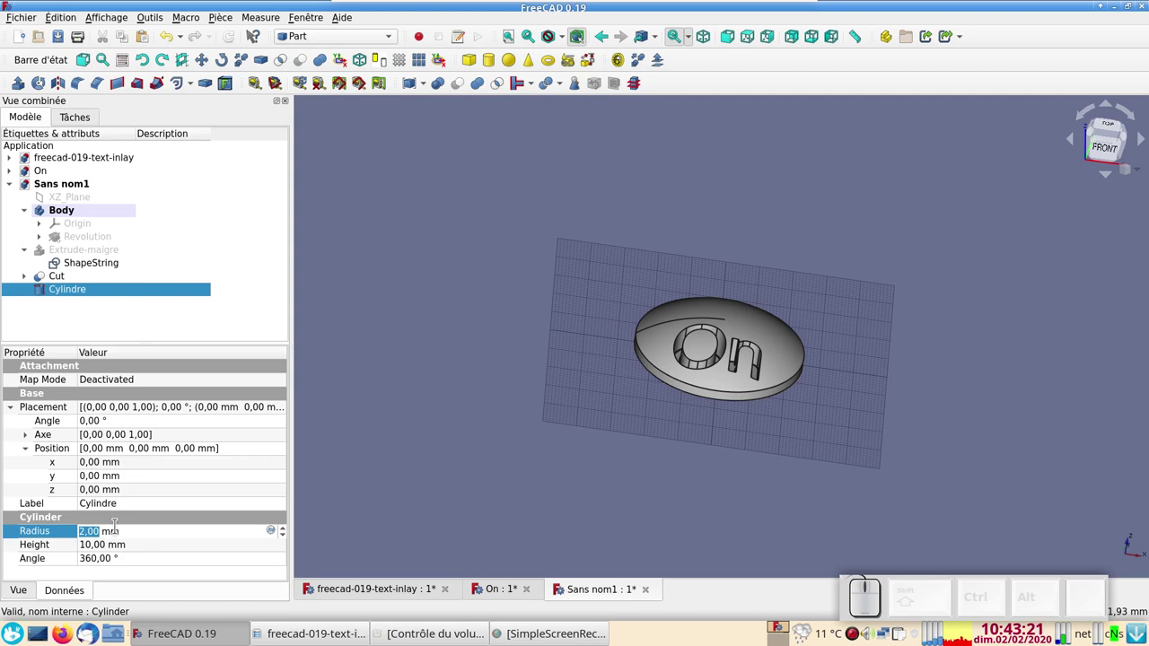
key("KP_3")
key("KP_0")
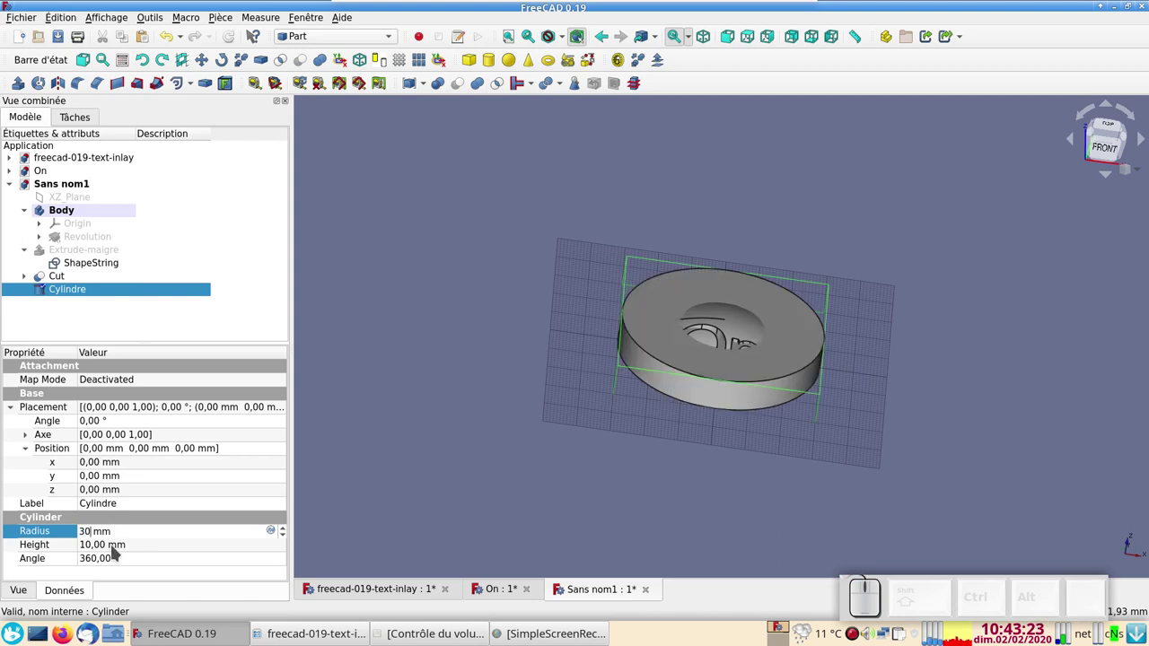
left_click(116, 549)
key("KP_3")
key("KP_0")
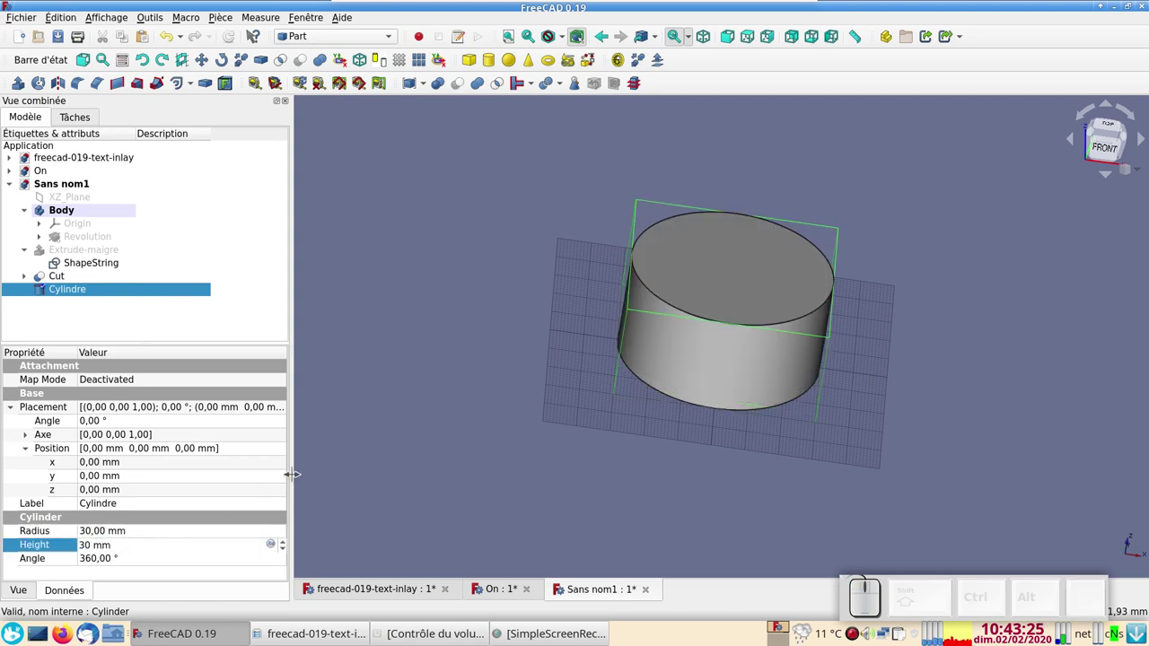
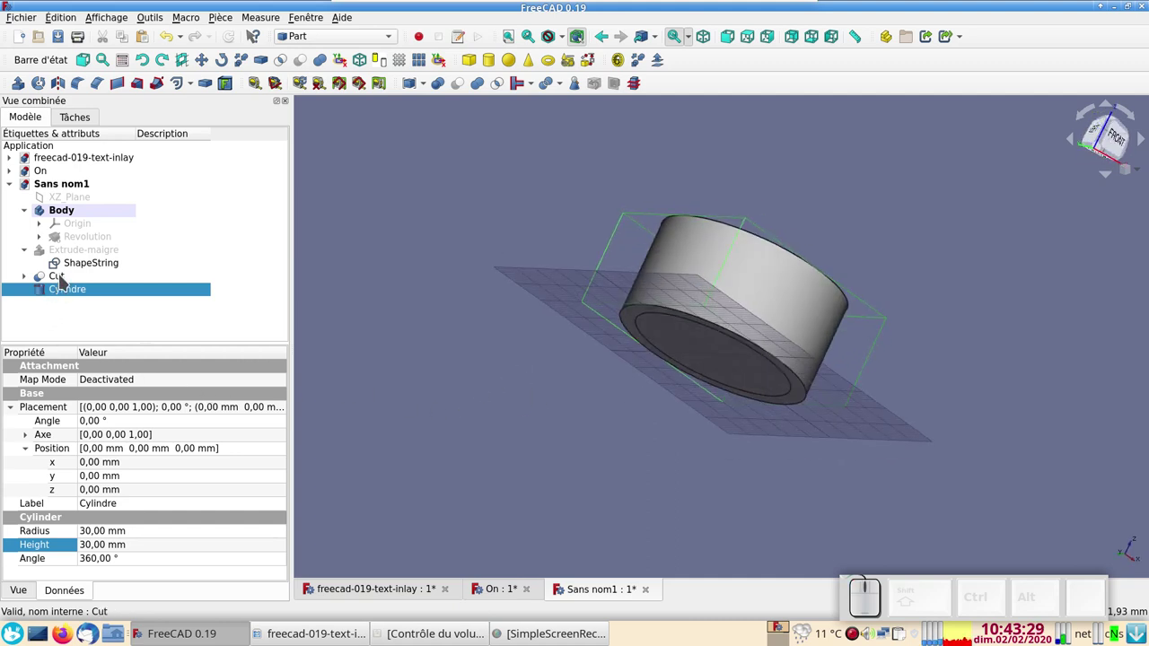
Expand the Cut in the tree and select the Revolution dome, then the Cylindre
left_click(33, 275)
left_click(60, 287)
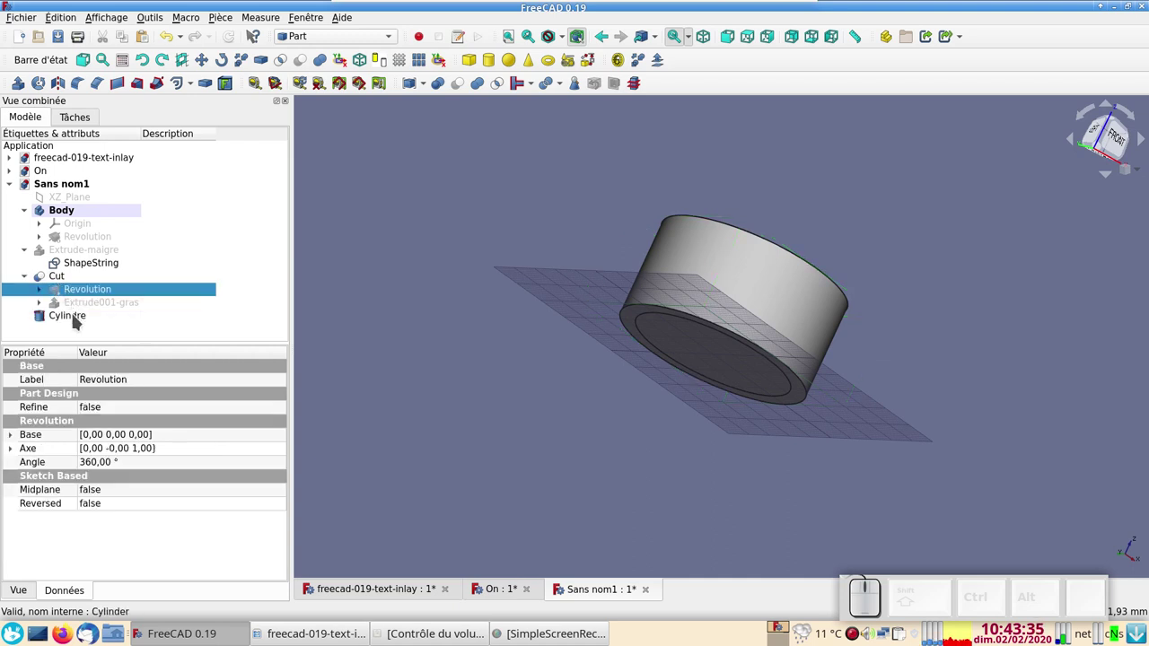
left_click(81, 321)
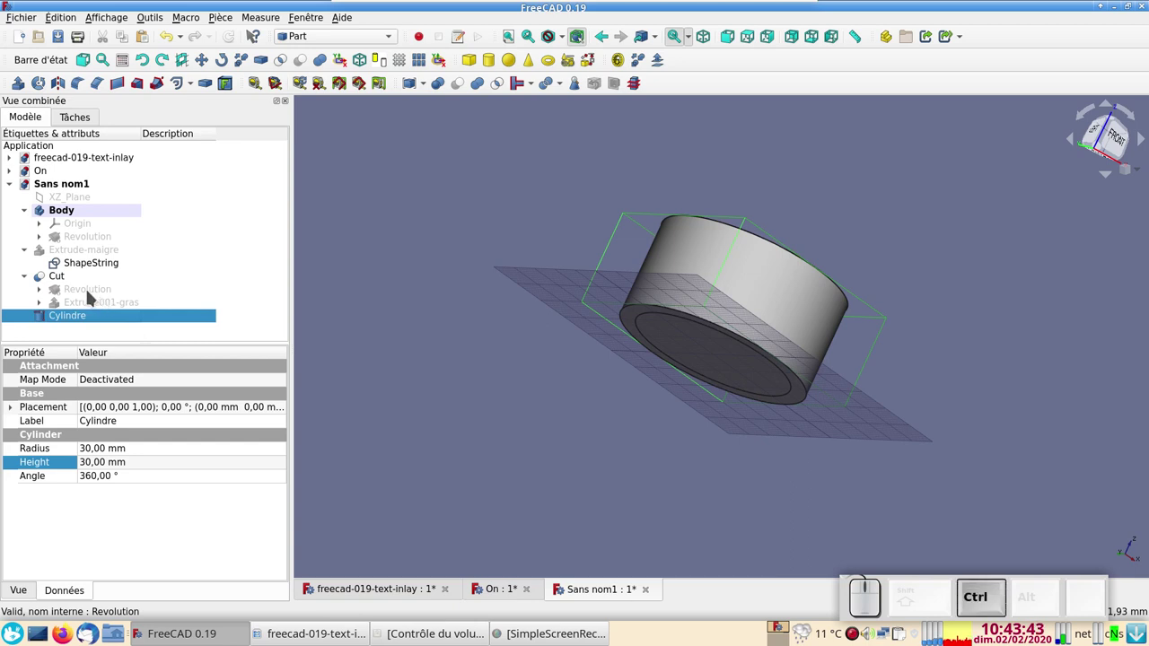
Boolean-cut the Revolution dome from the cylinder to produce Cut001
left_click(95, 295)
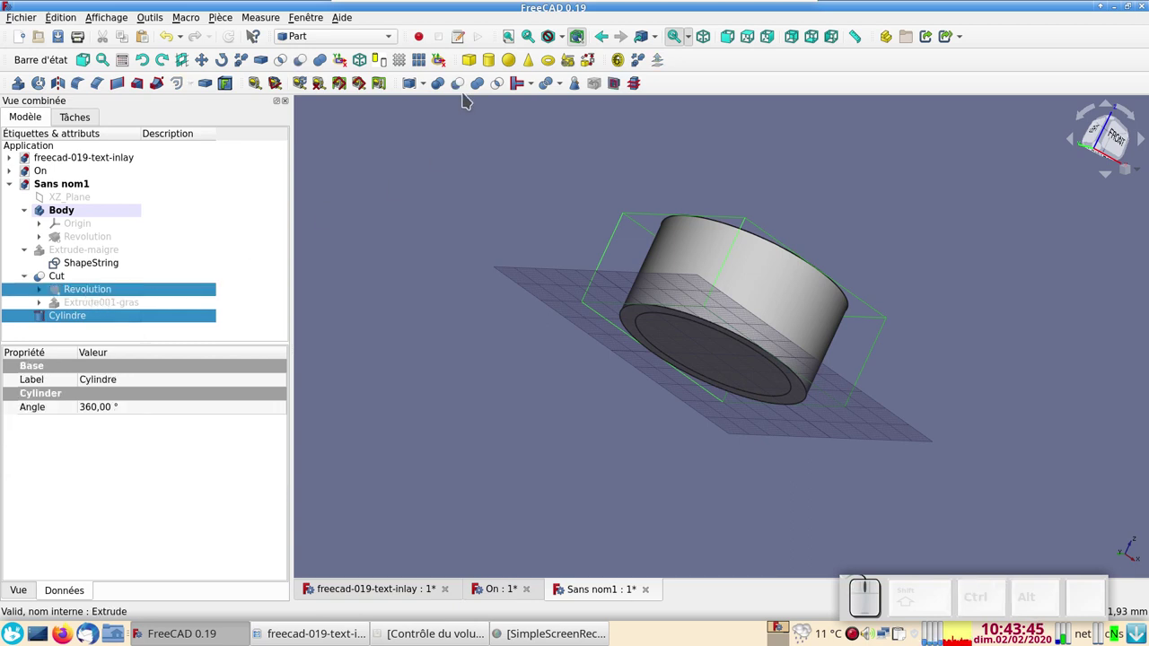
left_click(466, 90)
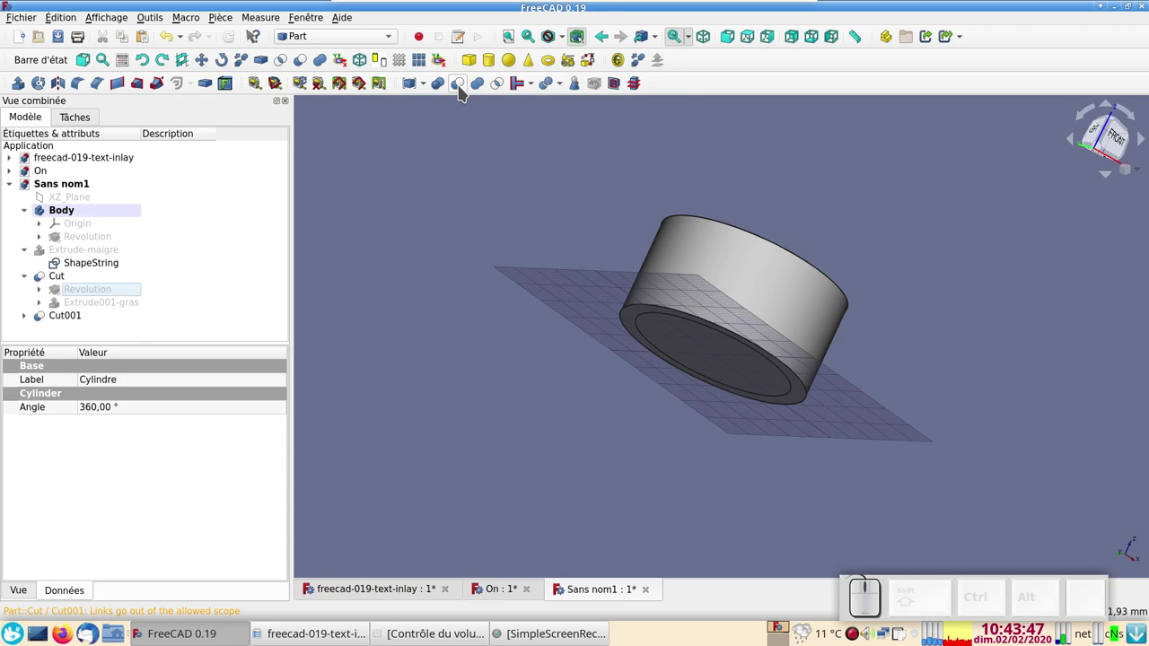
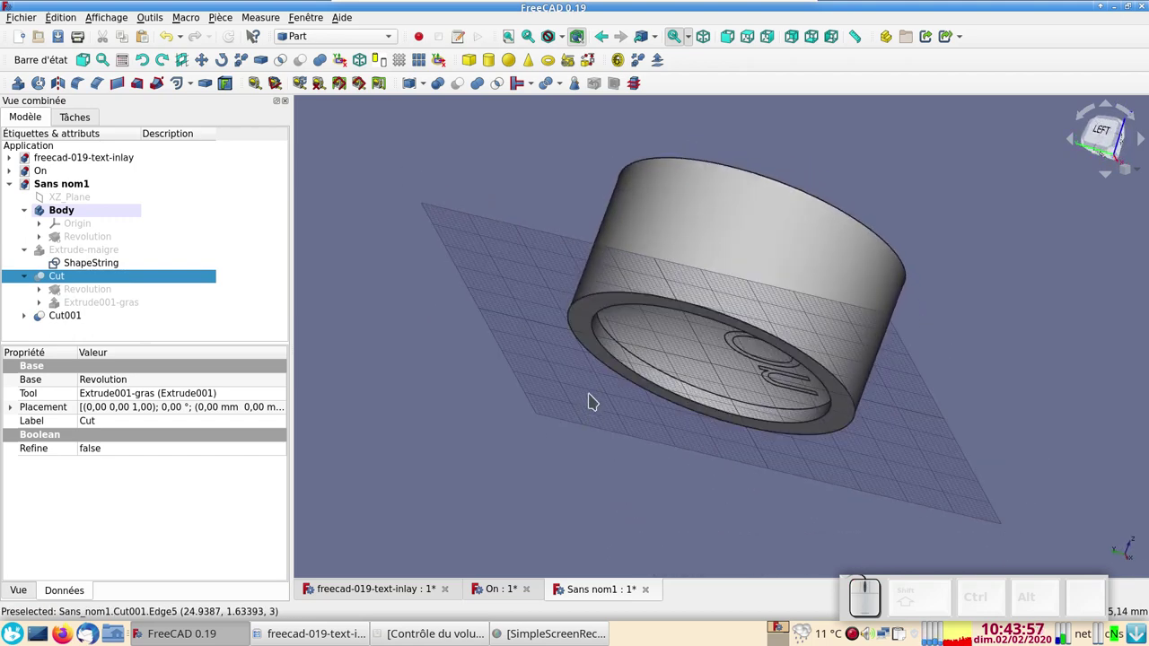
scroll("up", 3)
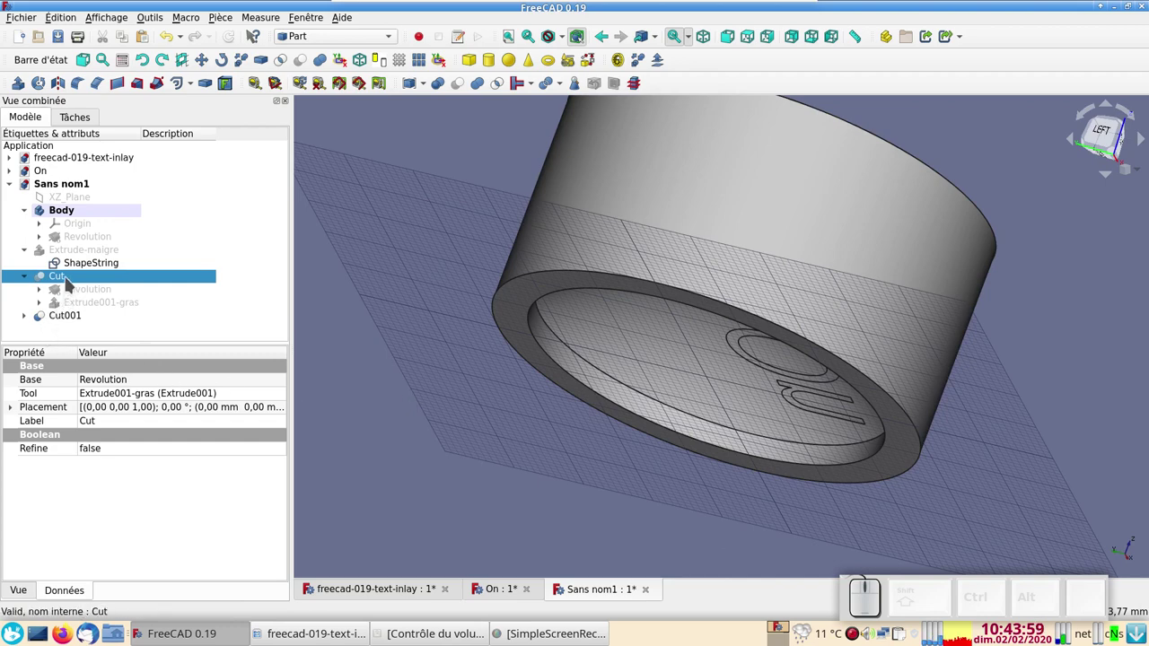
Check the Cut's placement z value, then select the new Cut001 result and clear the selection
left_click(13, 407)
left_click(28, 448)
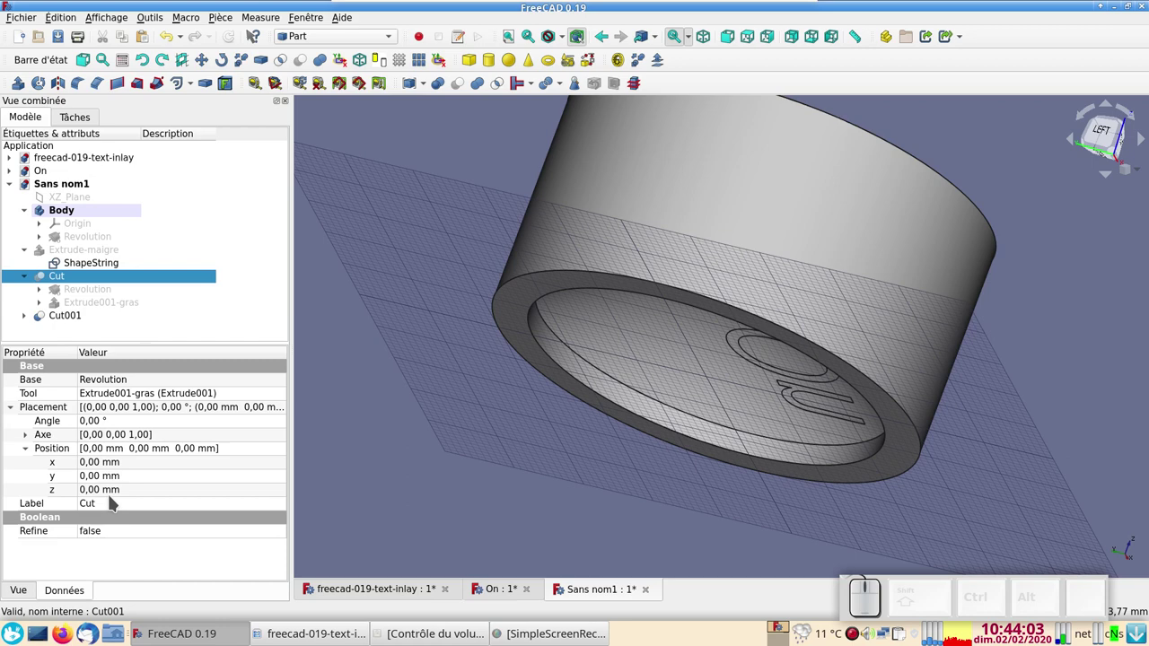
left_click(117, 494)
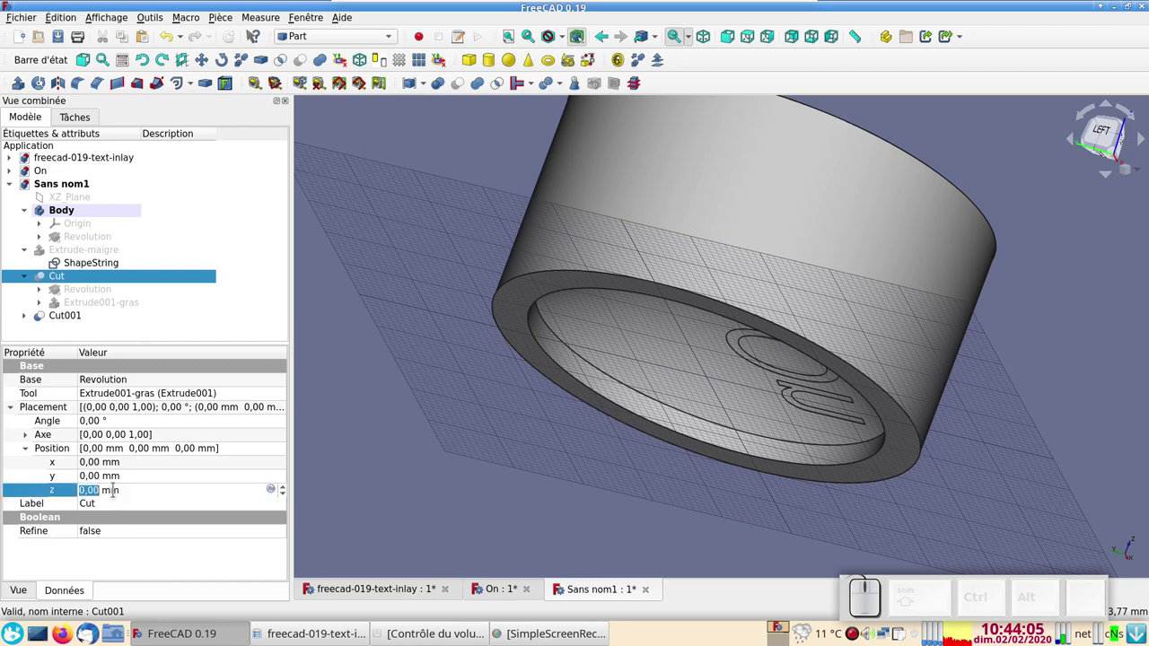
scroll("down", 3)
scroll("up", 3)
scroll("down", 3)
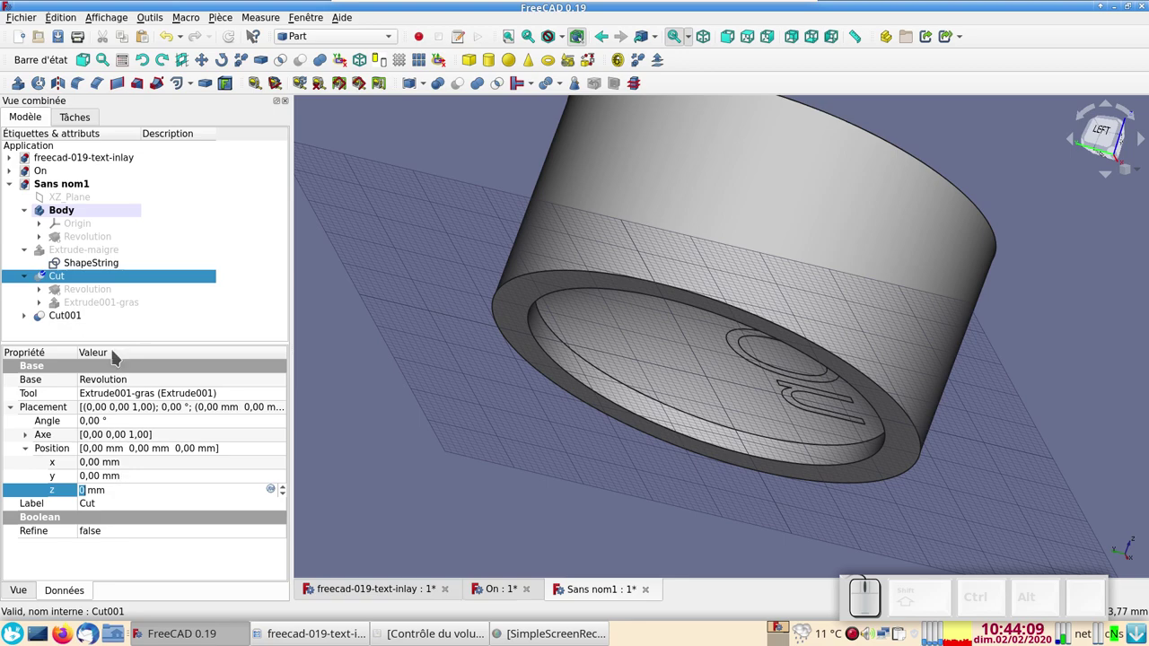
left_click(85, 320)
key("space")
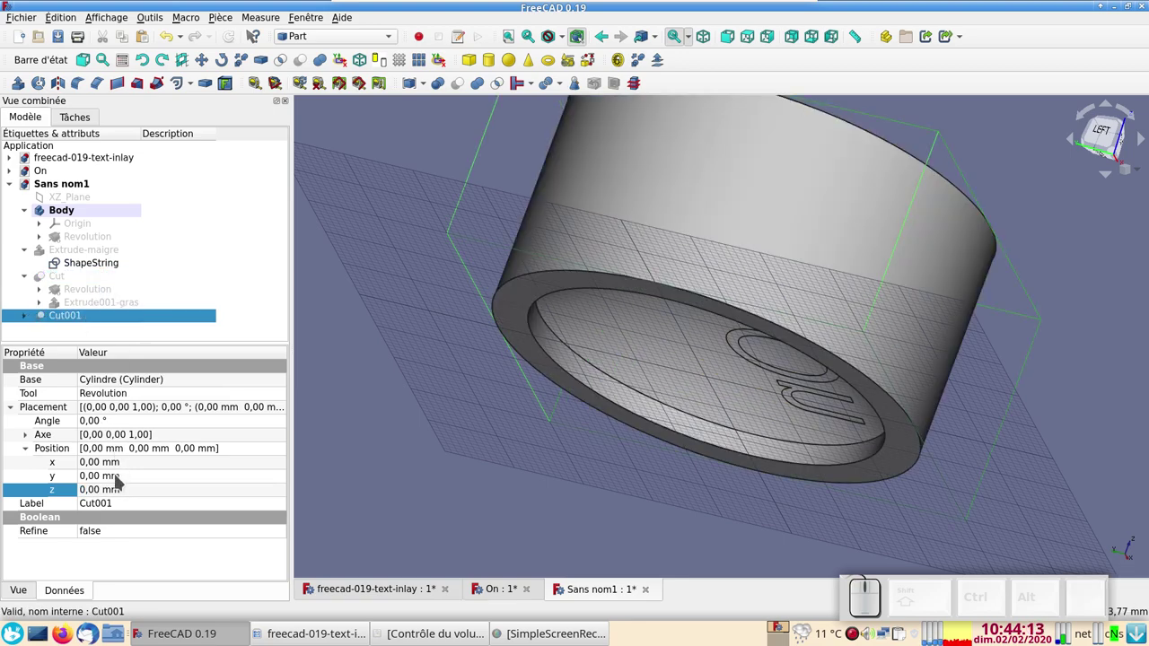
left_click(111, 490)
scroll("up", 3)
left_click(362, 397)
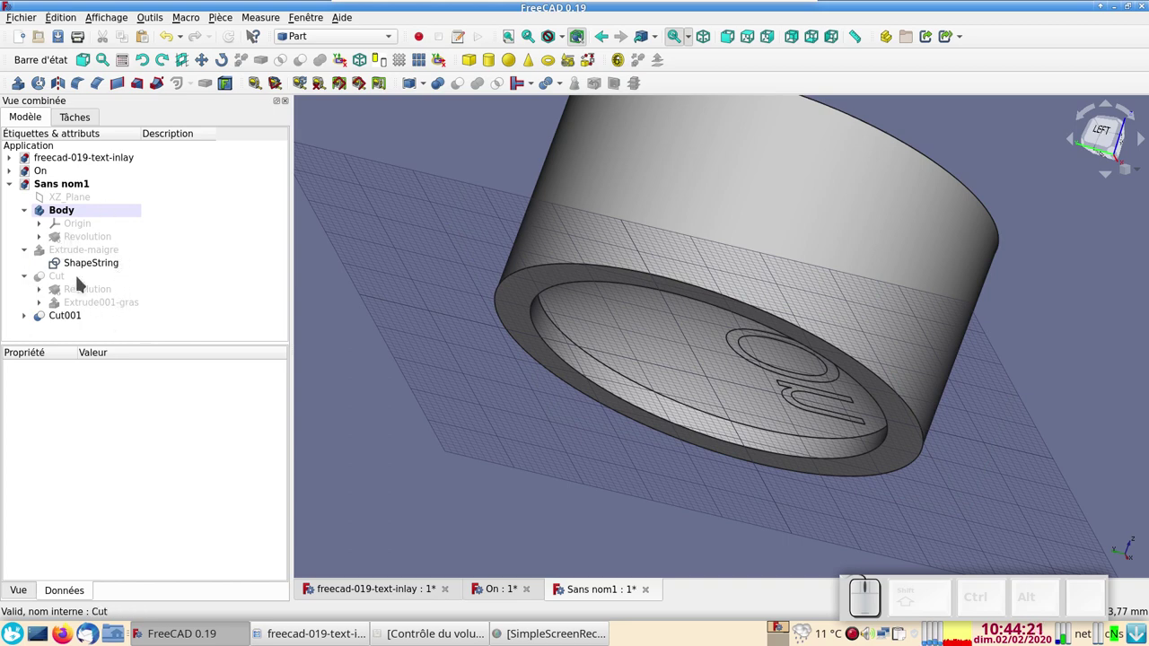
Reveal the thin Extrude-maigre letters and select them with Cut001 for the boolean cut producing Cut002
left_click(71, 248)
left_click(74, 251)
key("space")
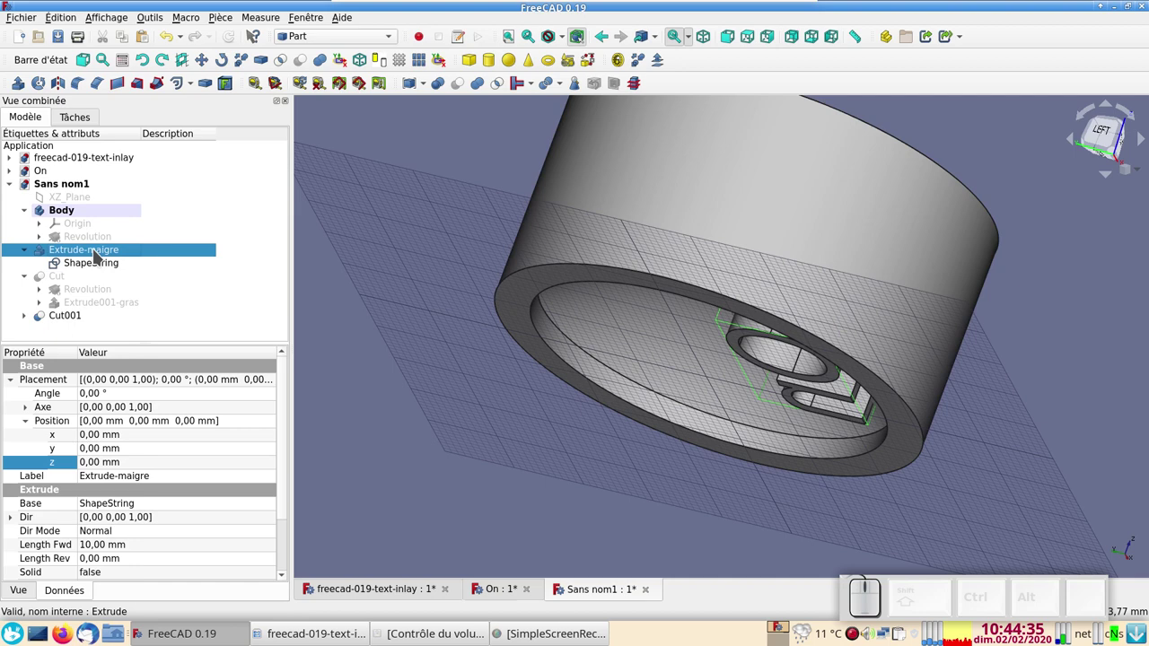
left_click(98, 252)
left_click(95, 277)
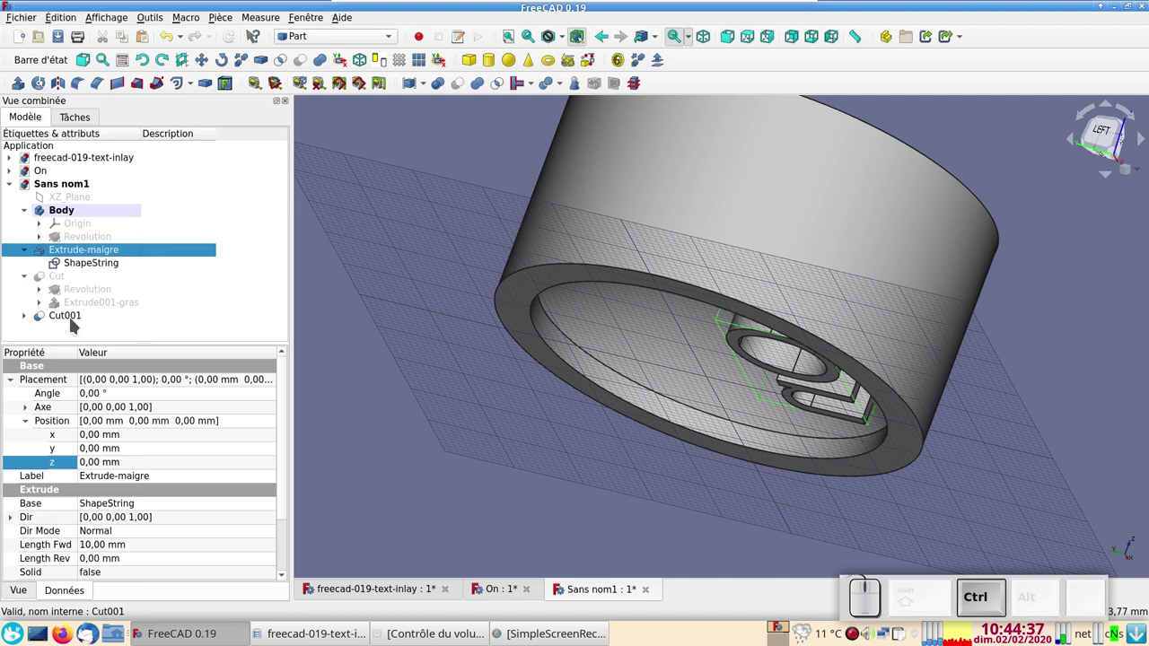
left_click(74, 320)
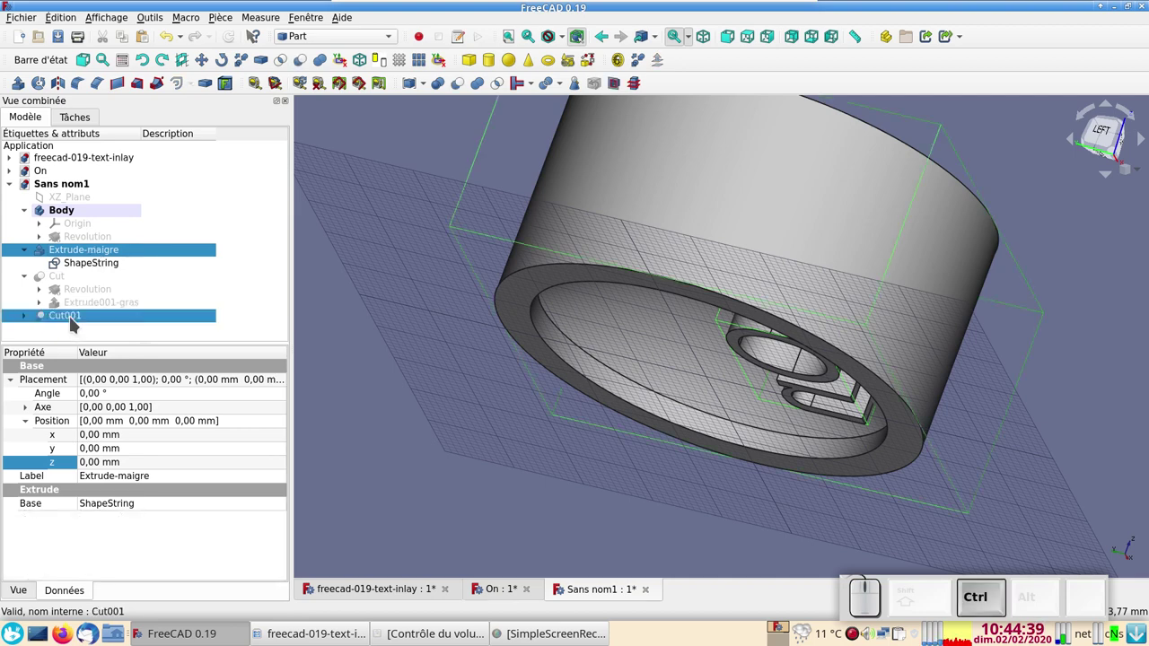
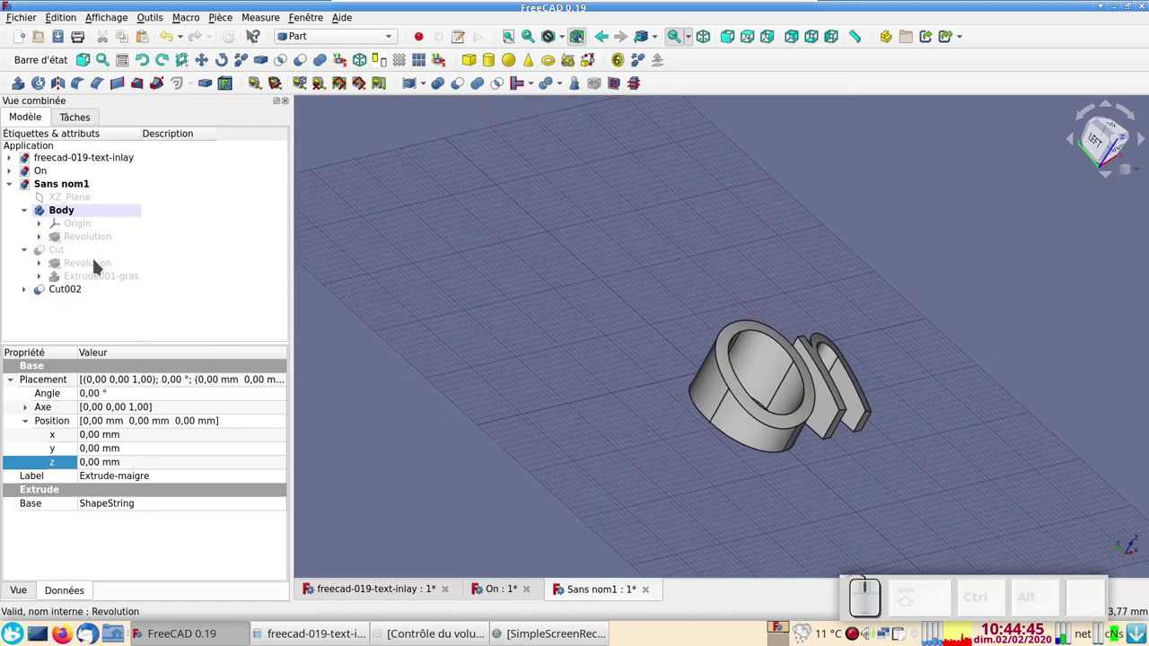
Show the slotted Cut disc again and orbit around it to inspect the O slot and the top
left_click(74, 253)
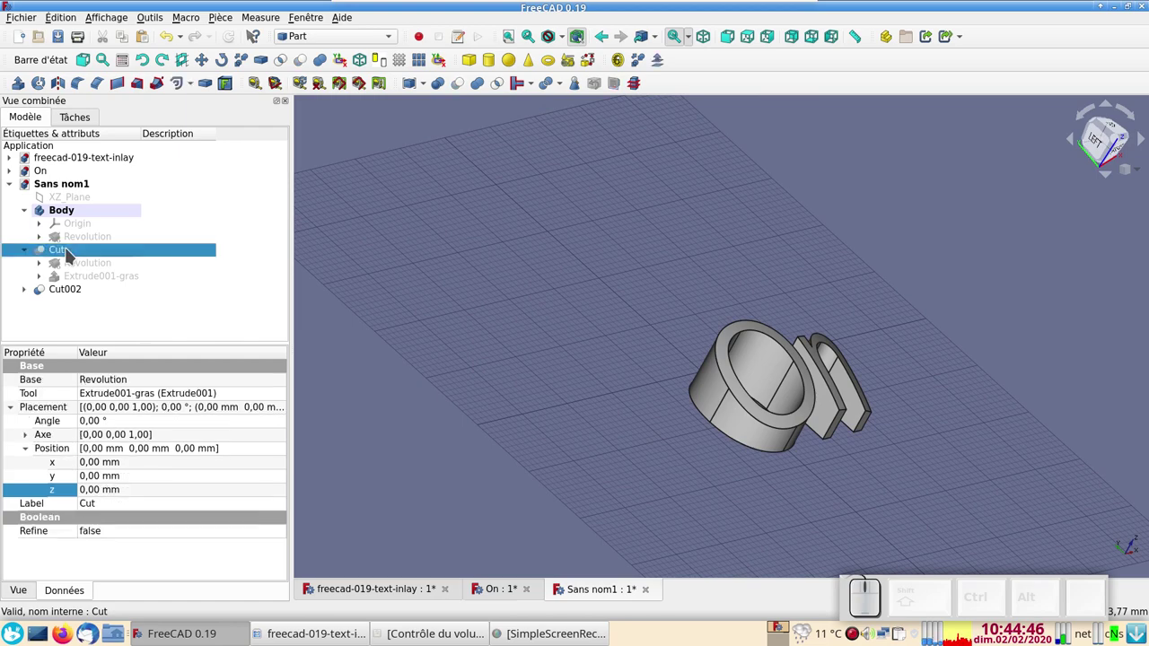
key("space")
left_click_drag(610, 388, 486, 419)
scroll("up", 3)
scroll("down", 3)
left_click(508, 465)
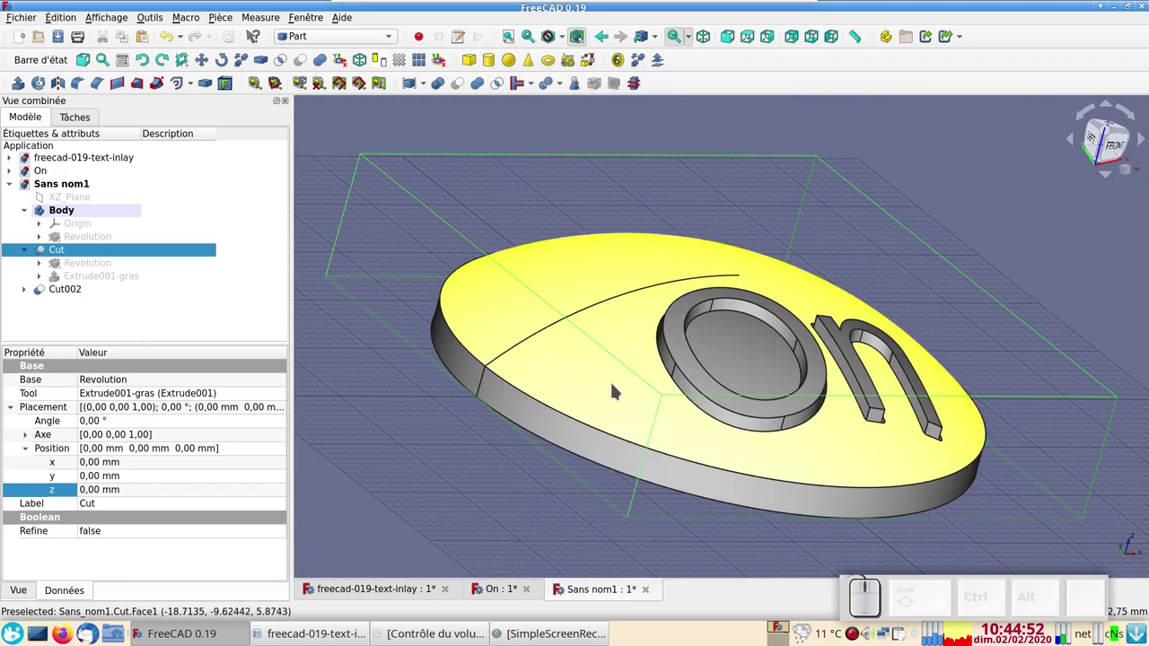
left_click_drag(625, 409, 585, 439)
scroll("up", 3)
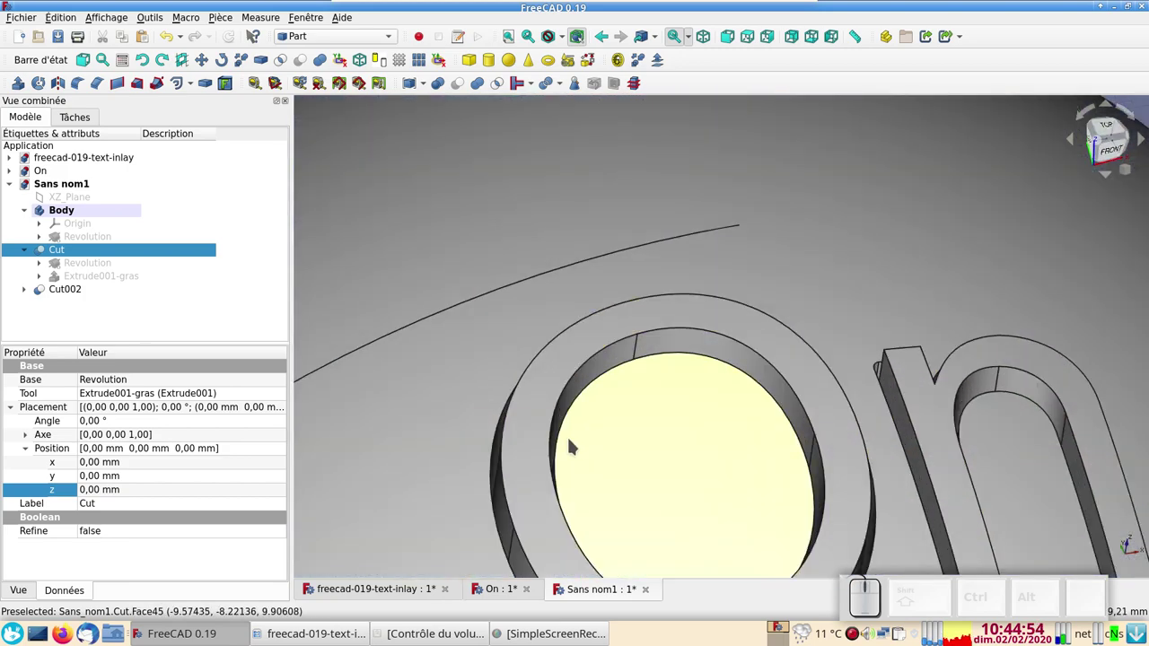
left_click_drag(400, 455, 308, 405)
scroll("down", 3)
left_click_drag(438, 365, 174, 326)
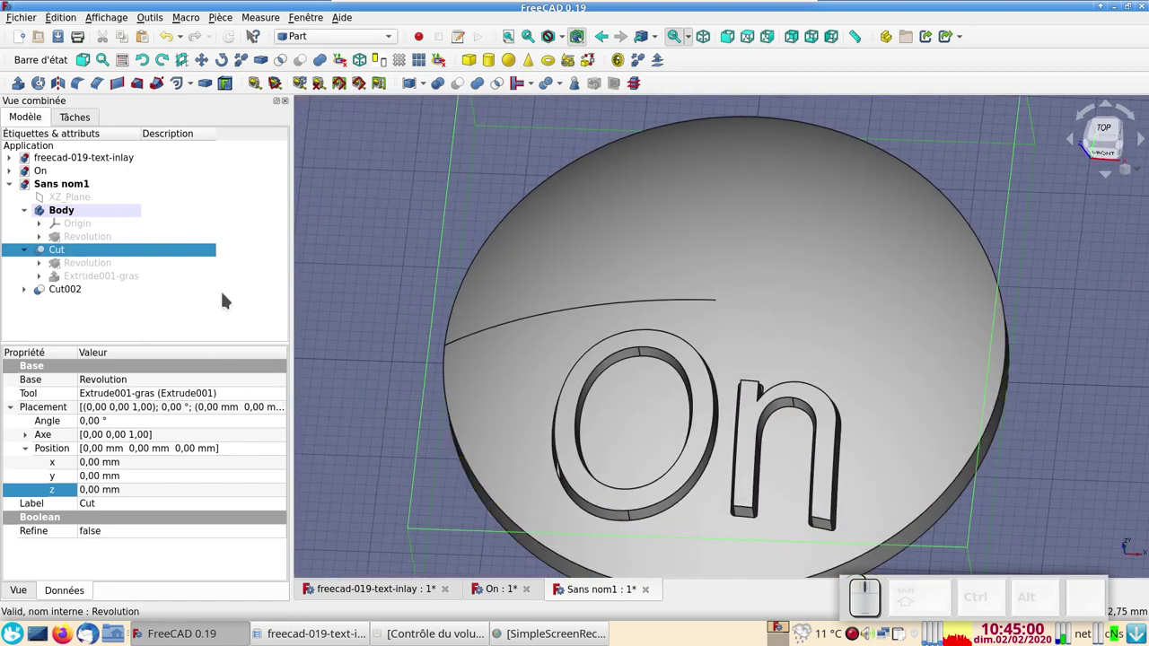
scroll("up", 3)
scroll("down", 3)
Give the domed disc a green shape colour via Appearance, then move on to the Cut002 letter inserts
left_click(510, 410)
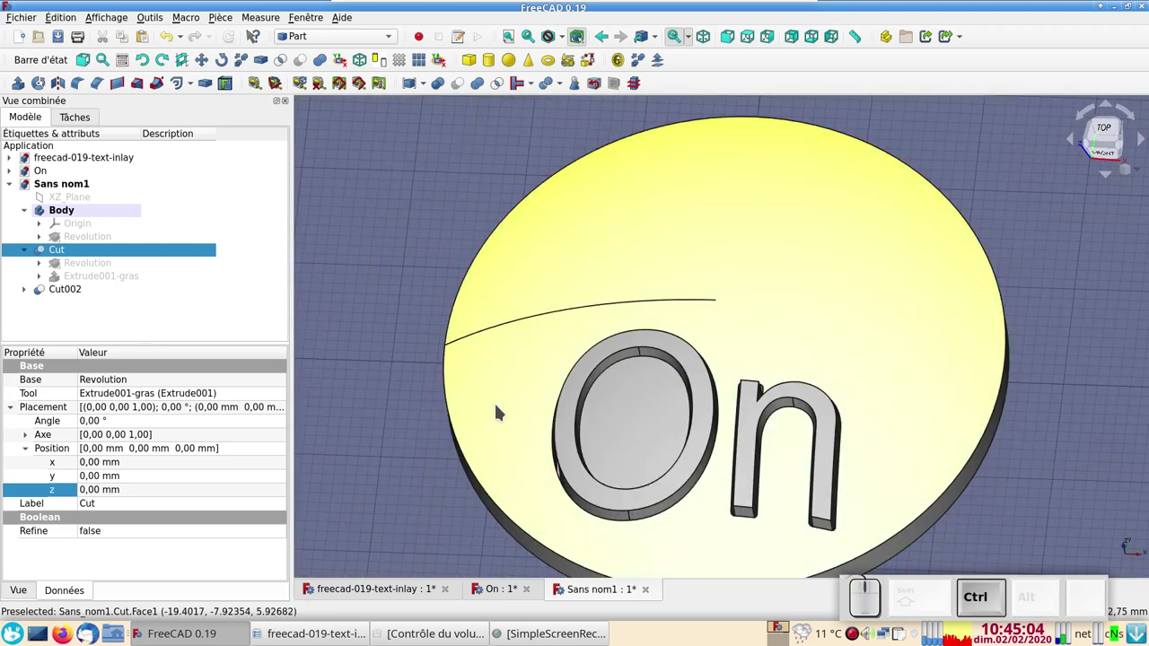
key("ctrl+d")
left_click(640, 291)
left_click(462, 194)
left_click(725, 405)
left_click(649, 472)
left_click(80, 292)
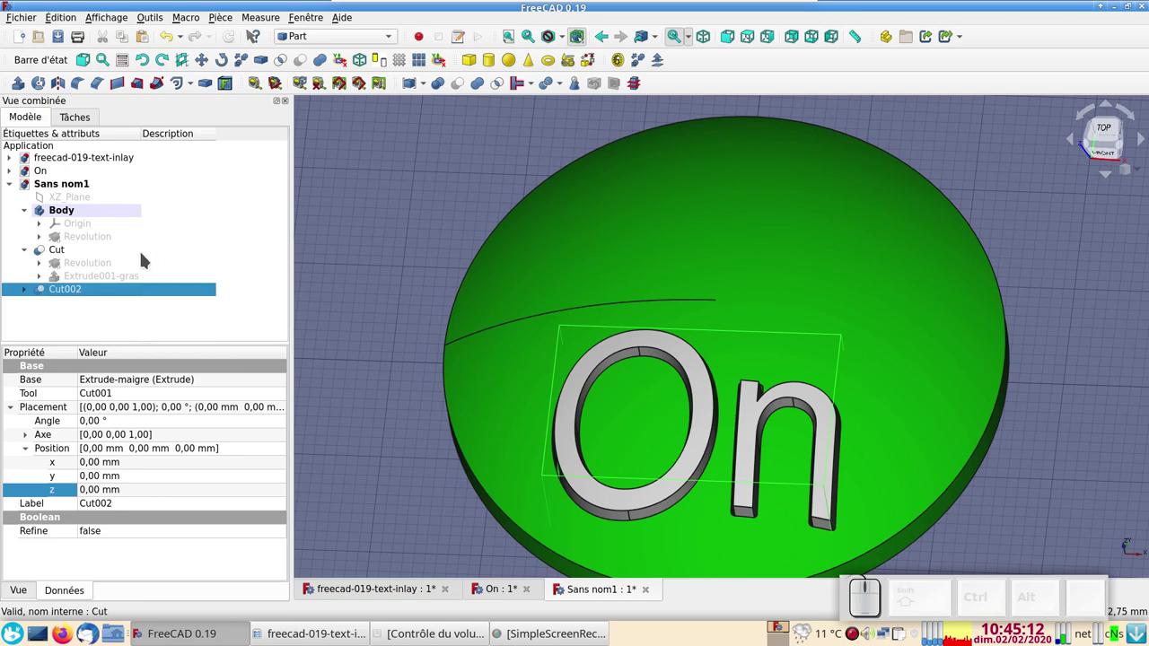
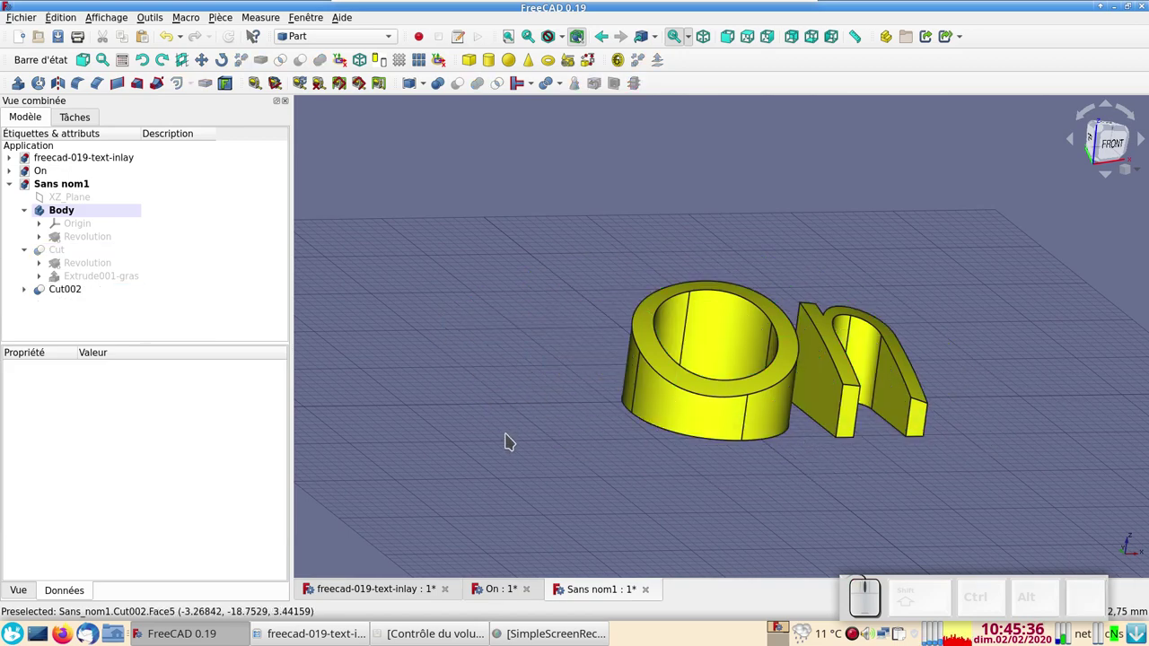
Toggle visibility so the green disc shows with the yellow 'On' inserts seated in its slots
left_click(89, 297)
key("space")
left_click(72, 254)
key("space")
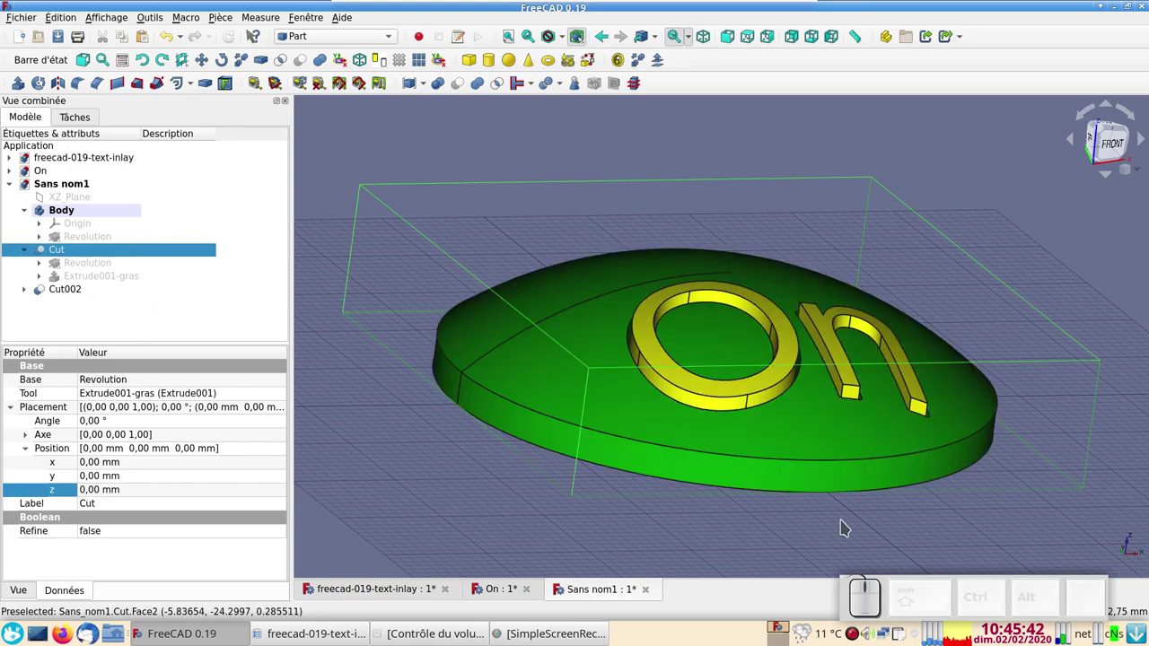
left_click_drag(853, 588, 857, 636)
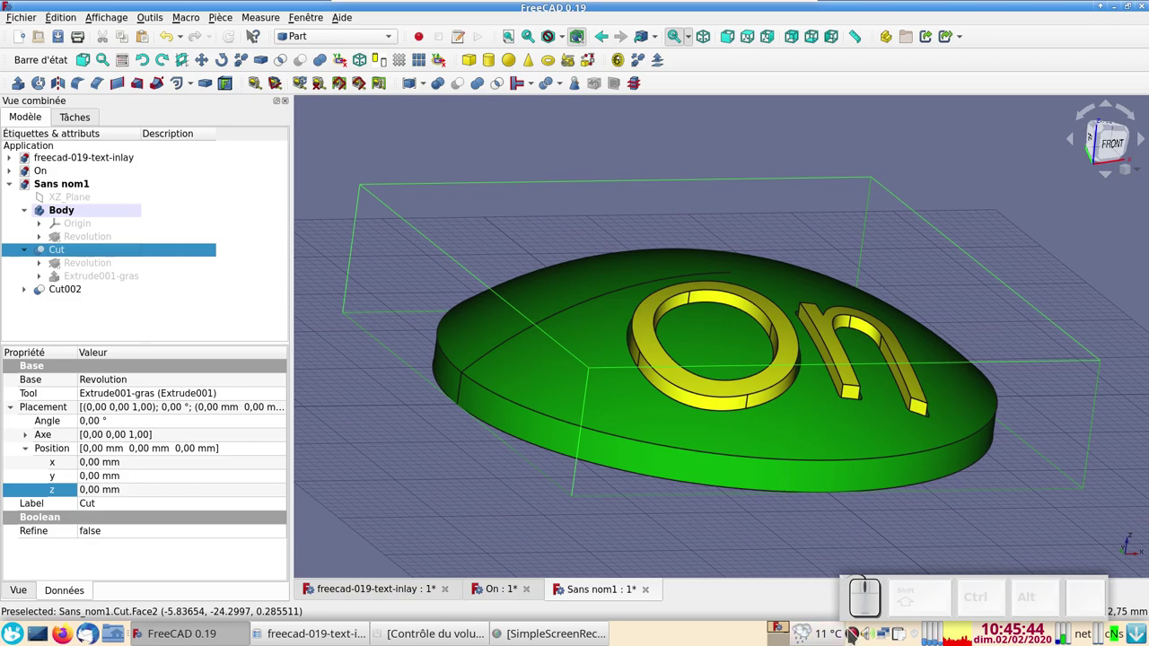